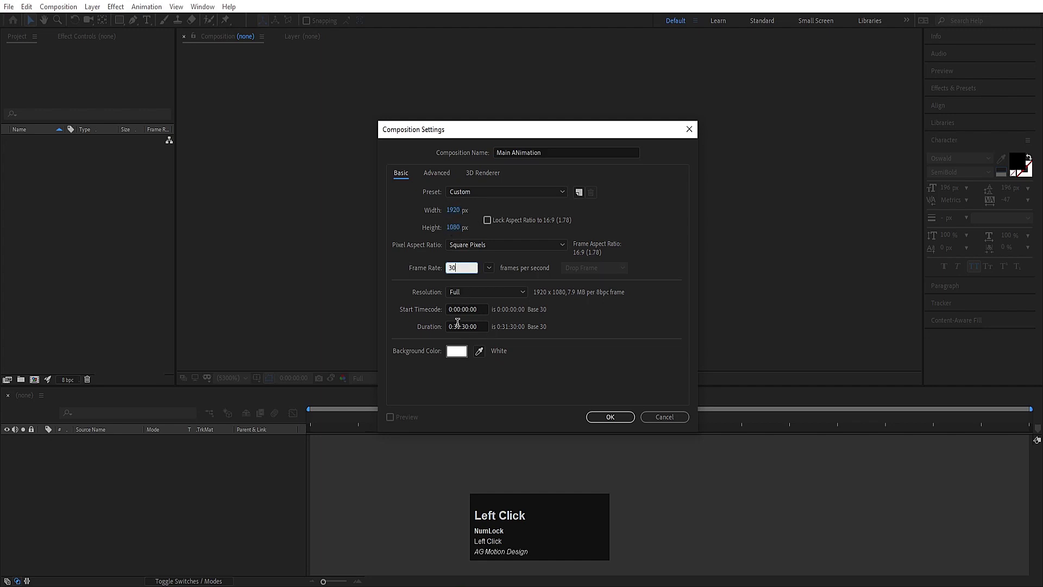
Step: Set the composition duration to 0:00:30:00 and confirm the settings
key(Right)
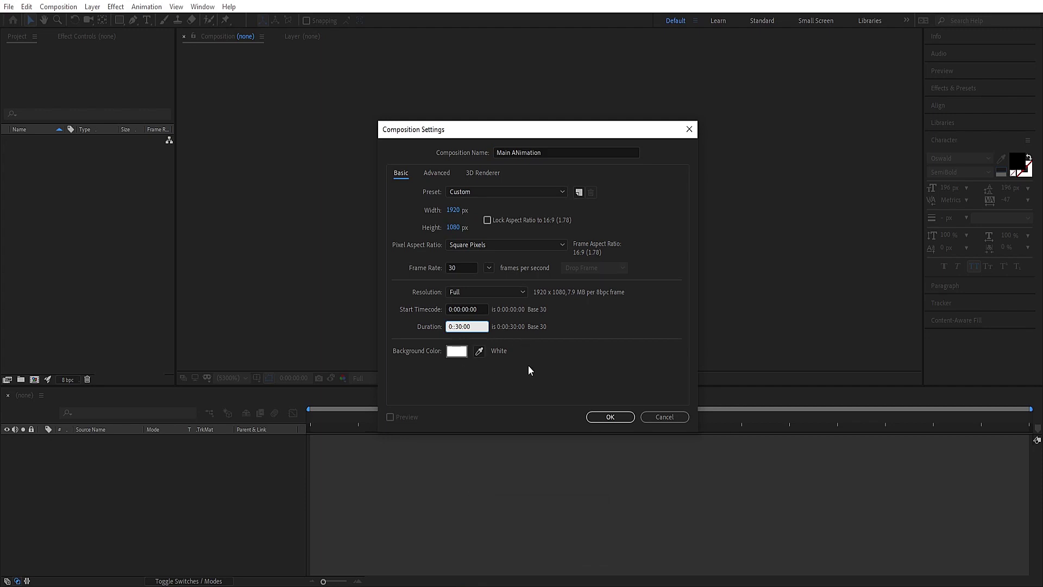
click(537, 370)
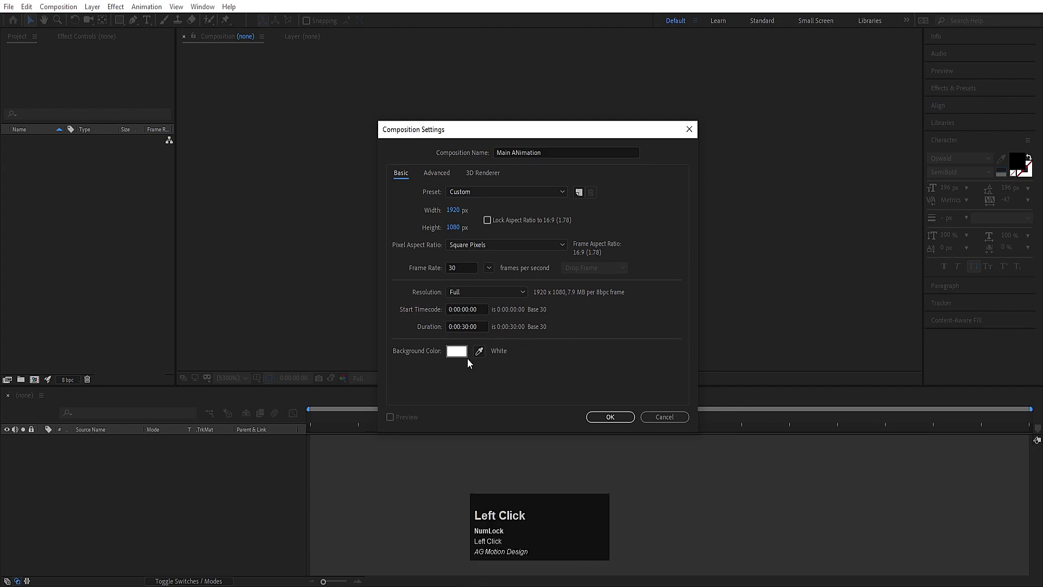
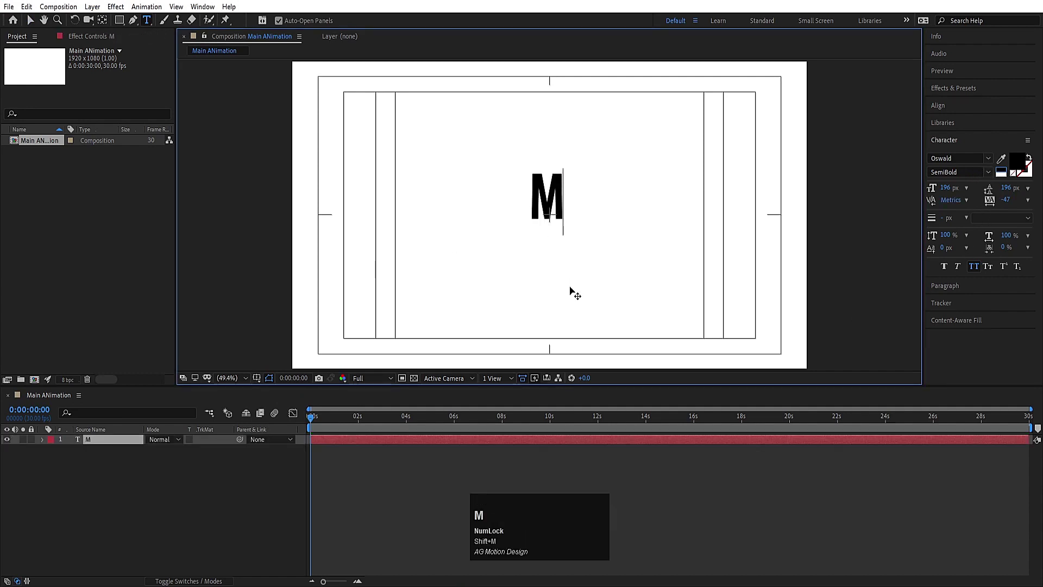
Step: Finish the M text layer, centre its anchor point, and align it to the composition centre
click(140, 485)
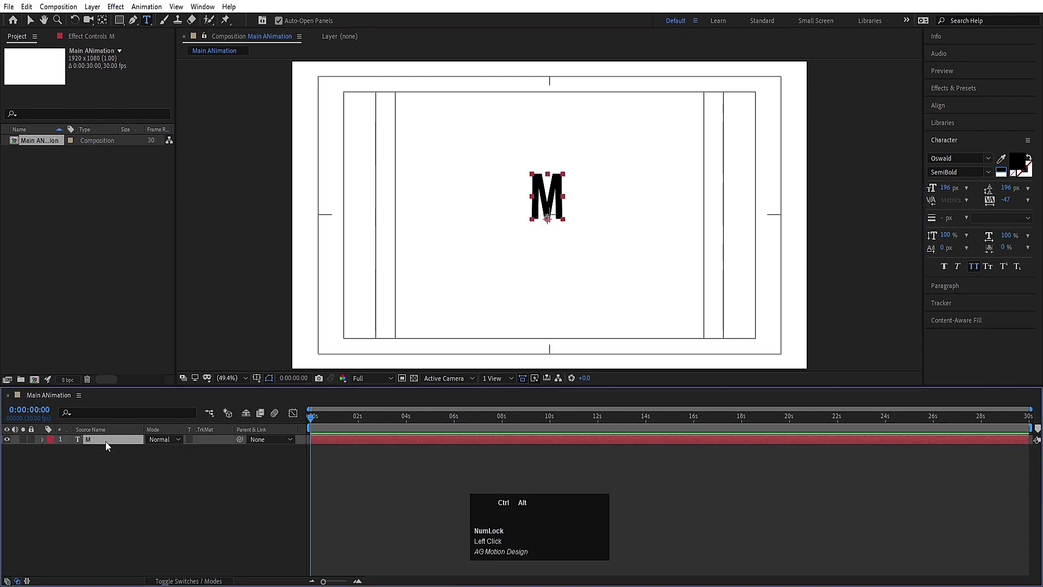
key(ctrl+alt+Home)
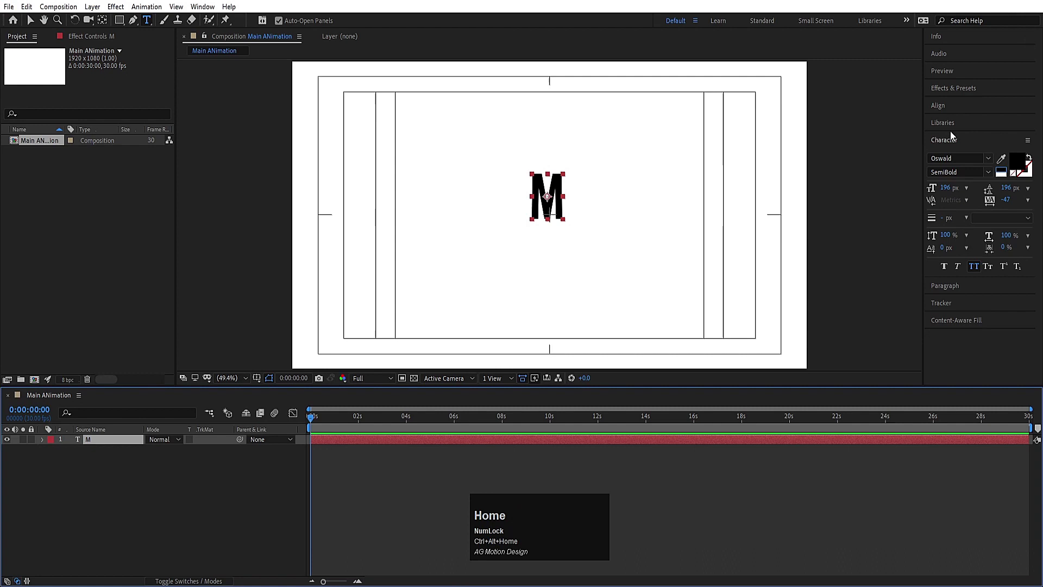
click(946, 110)
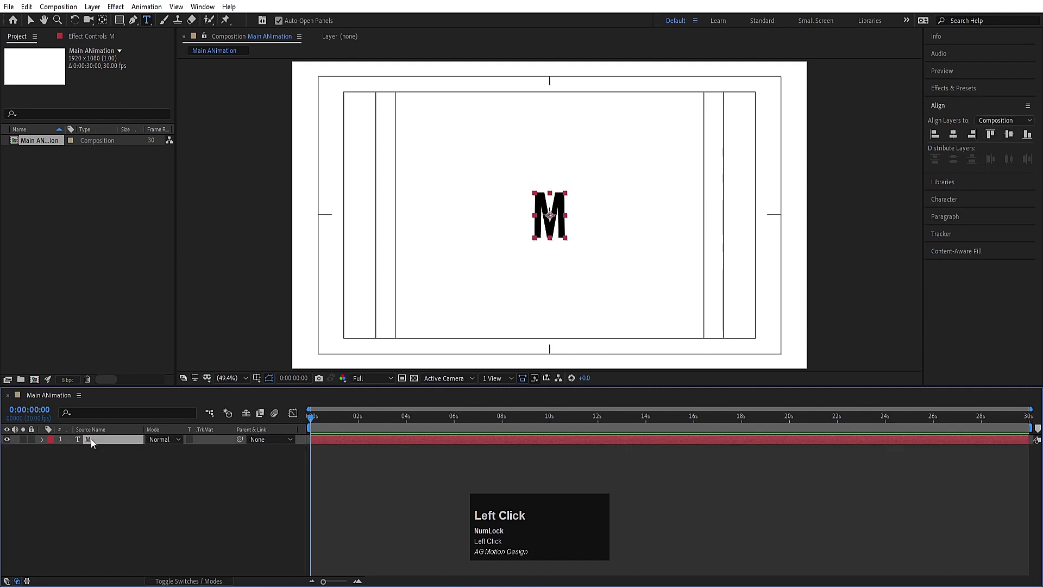
Step: Separate the M's Position dimensions and set starting Y Position and Opacity keyframes at 0s
key(p)
click(101, 452)
right_click(101, 452)
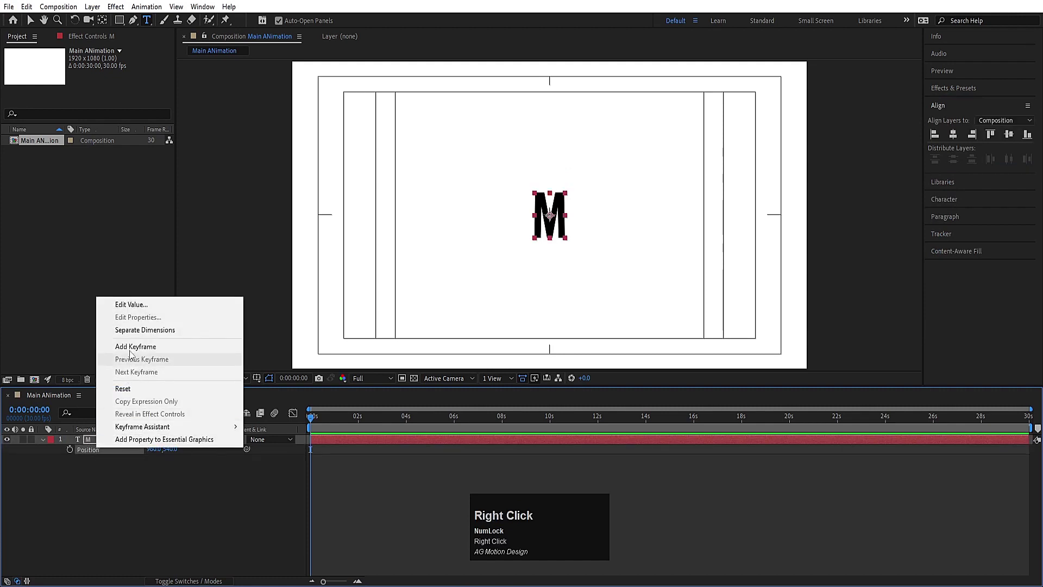
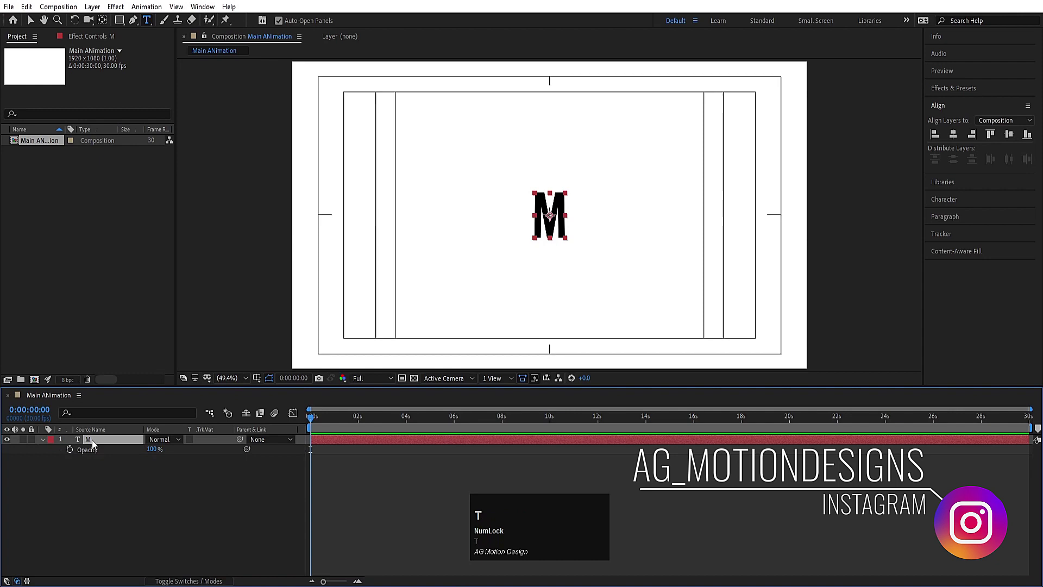
click(75, 456)
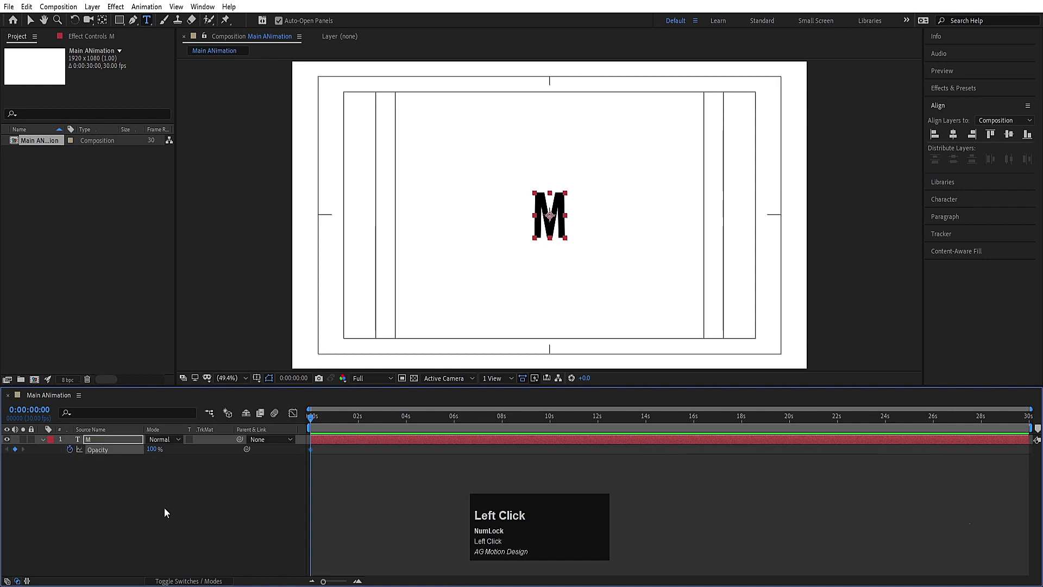
Step: Add the end Y Position and Opacity keyframes at about one second and return to the start
key(u)
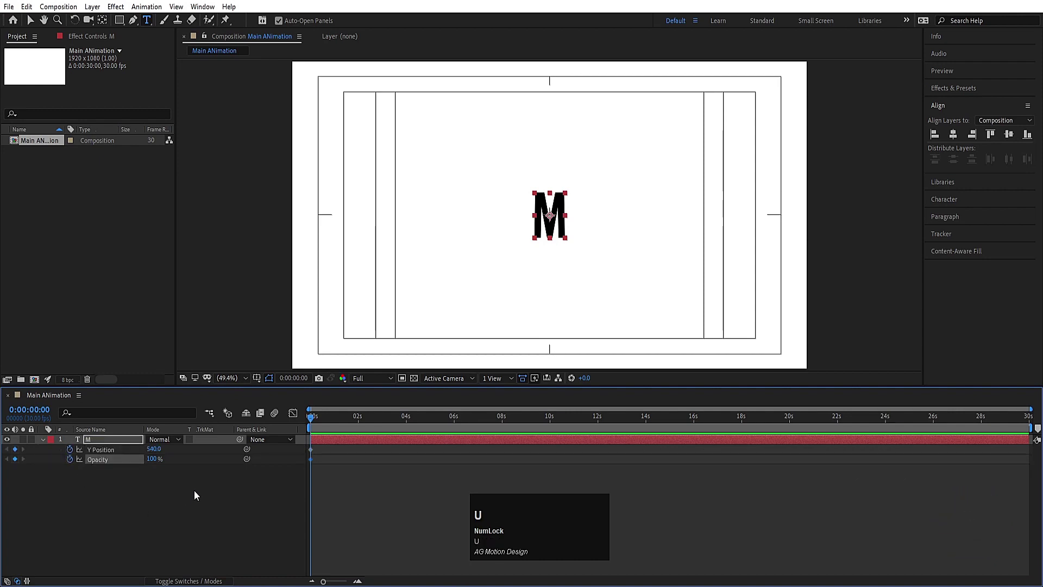
key(=)
click(364, 426)
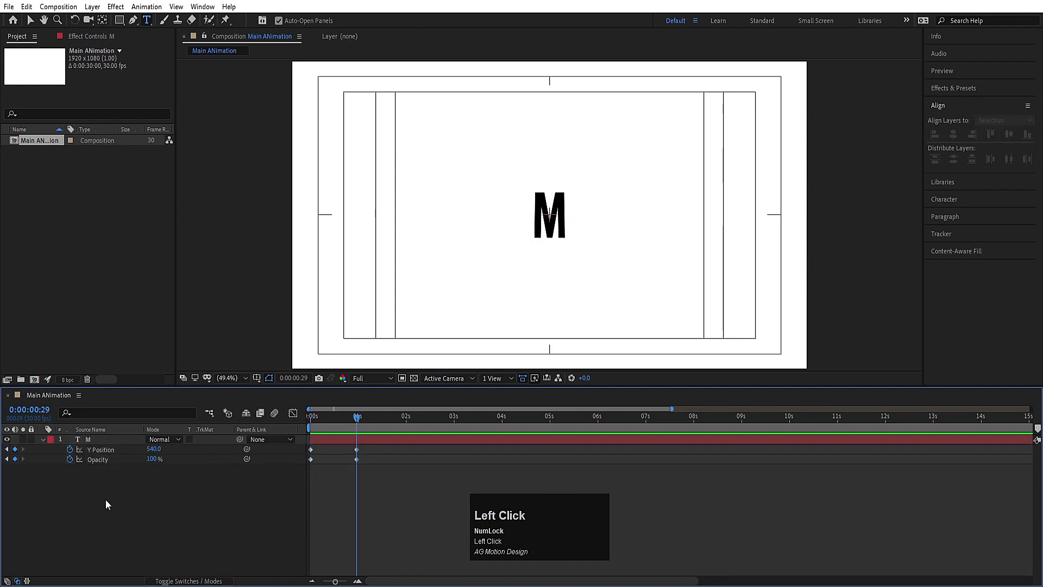
key(j)
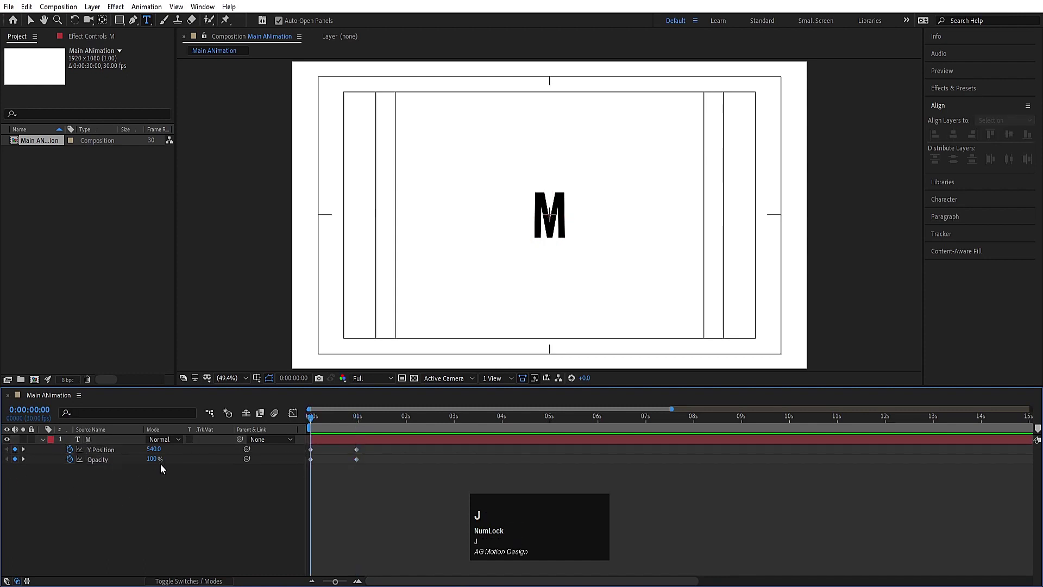
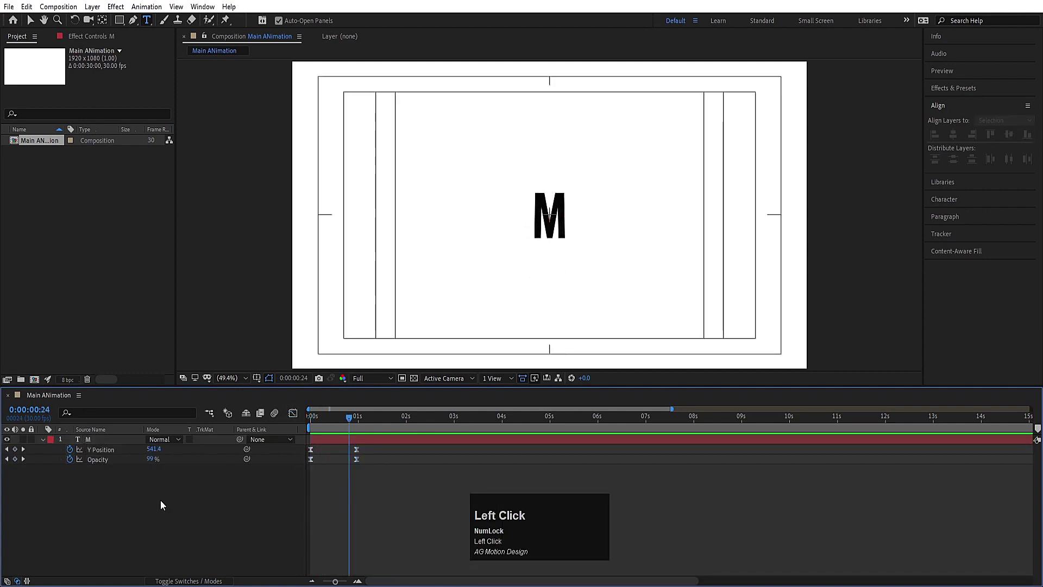
Step: Review the M's eased X/Y Position keyframes and deselect the layer
key(u)
key(p)
click(336, 443)
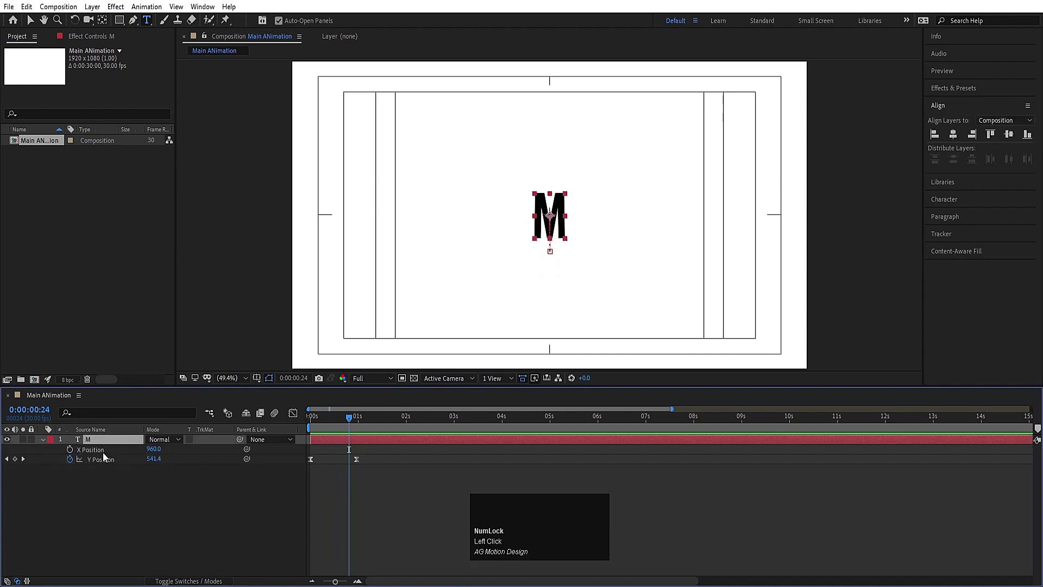
click(131, 507)
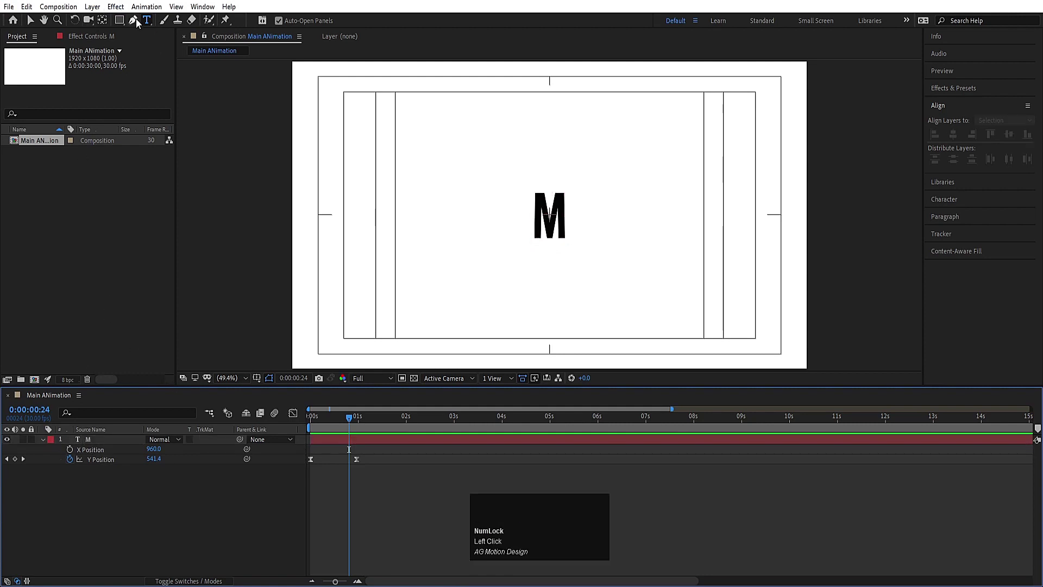
Step: Create the MOTION text layer, centre its anchor point, and align it to the composition centre
click(154, 24)
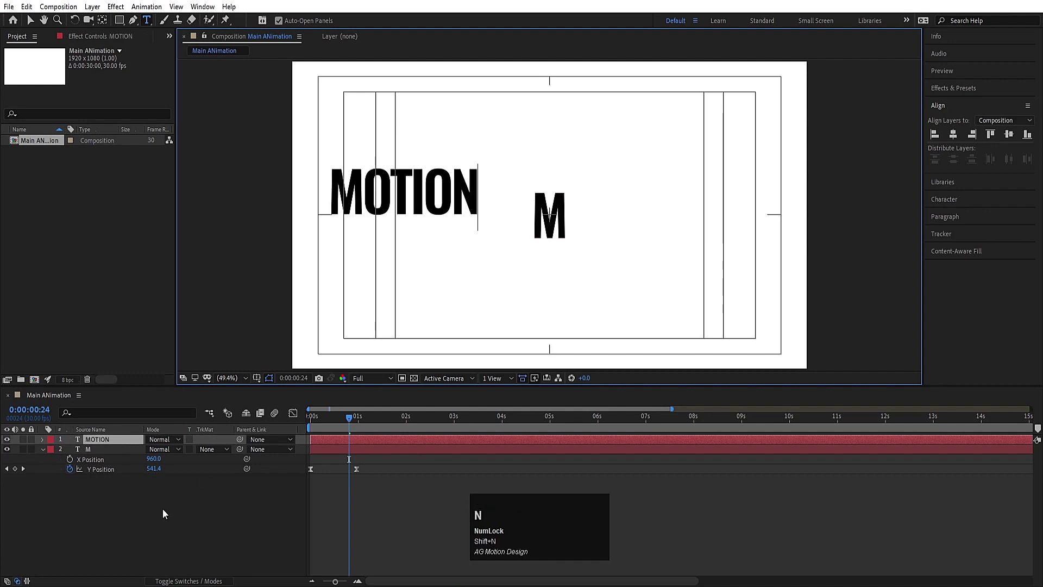
click(169, 515)
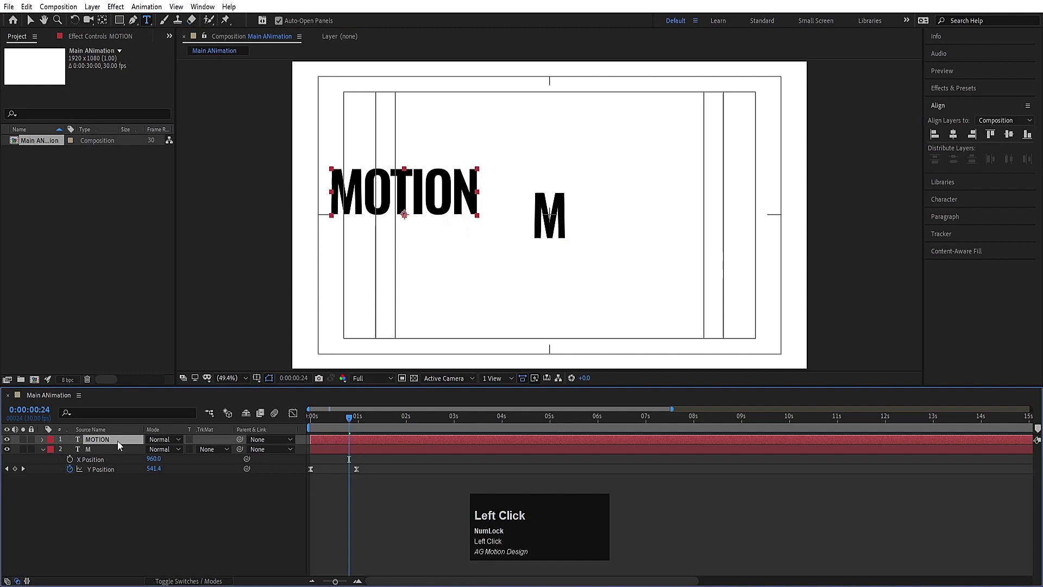
key(ctrl+alt+Home)
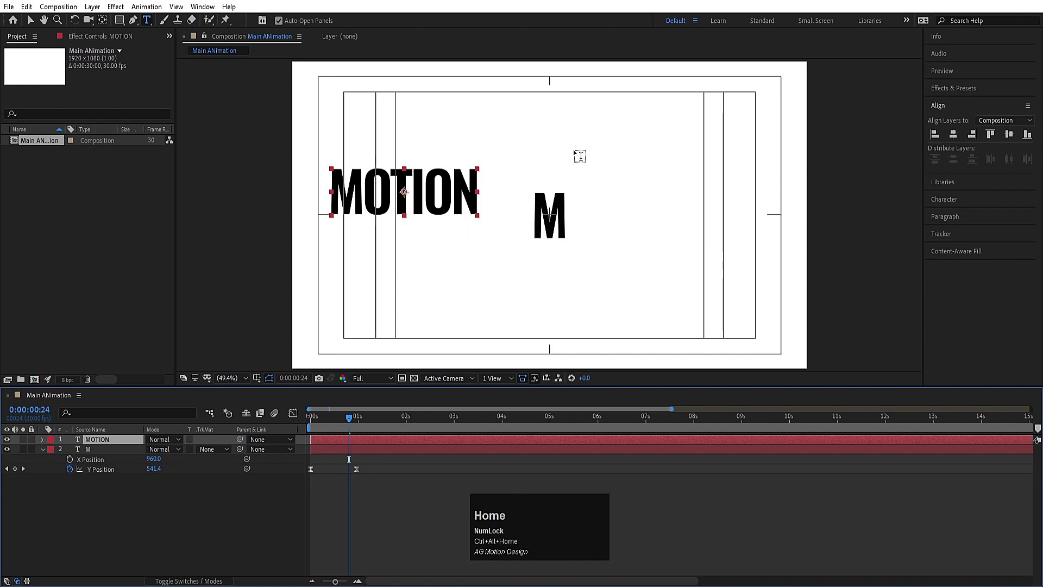
click(959, 138)
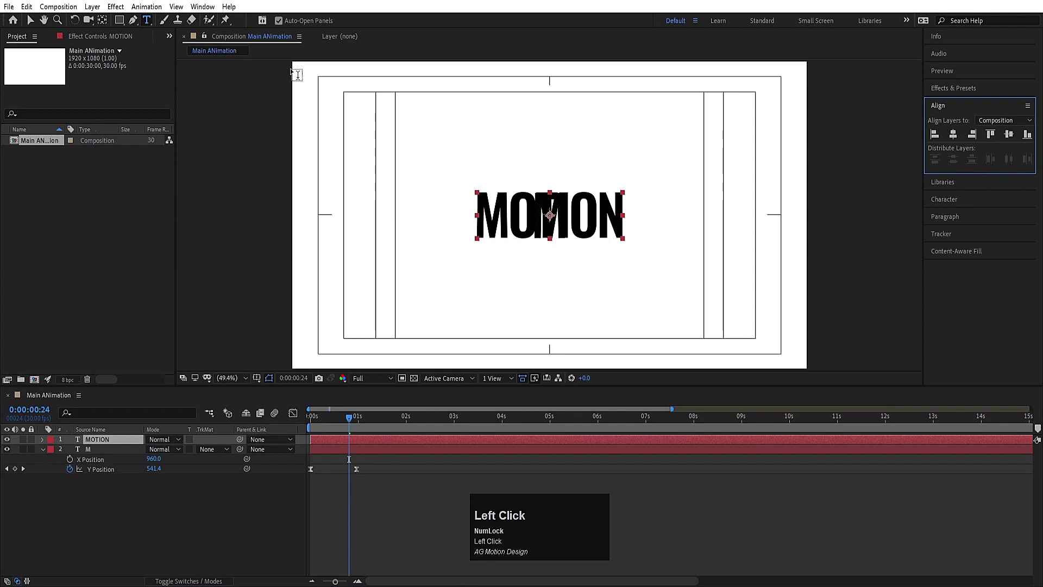
Step: Colour the MOTION text red and move its layer below the M
click(968, 205)
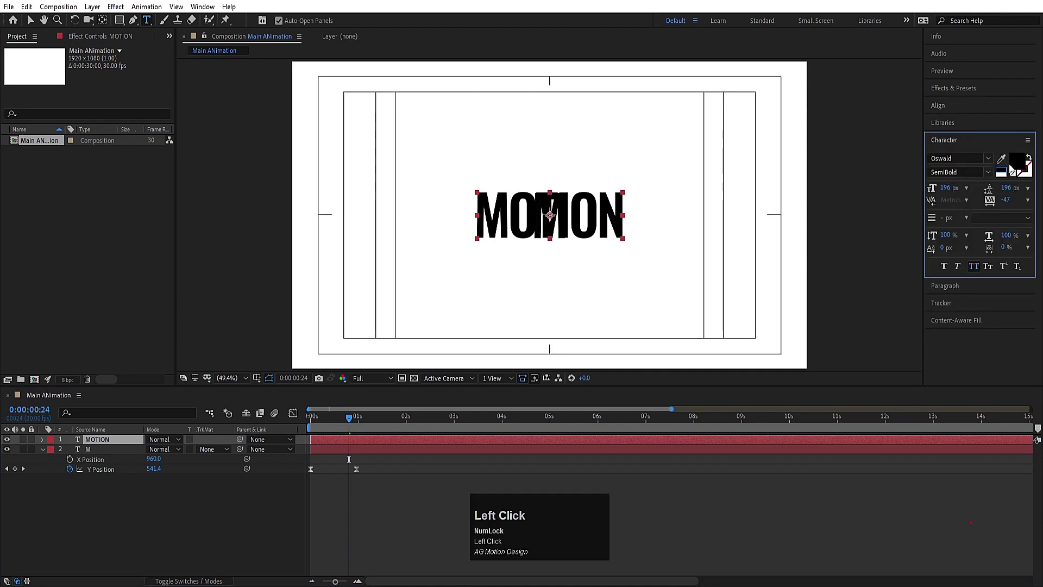
key(Return)
drag(114, 457, 98, 476)
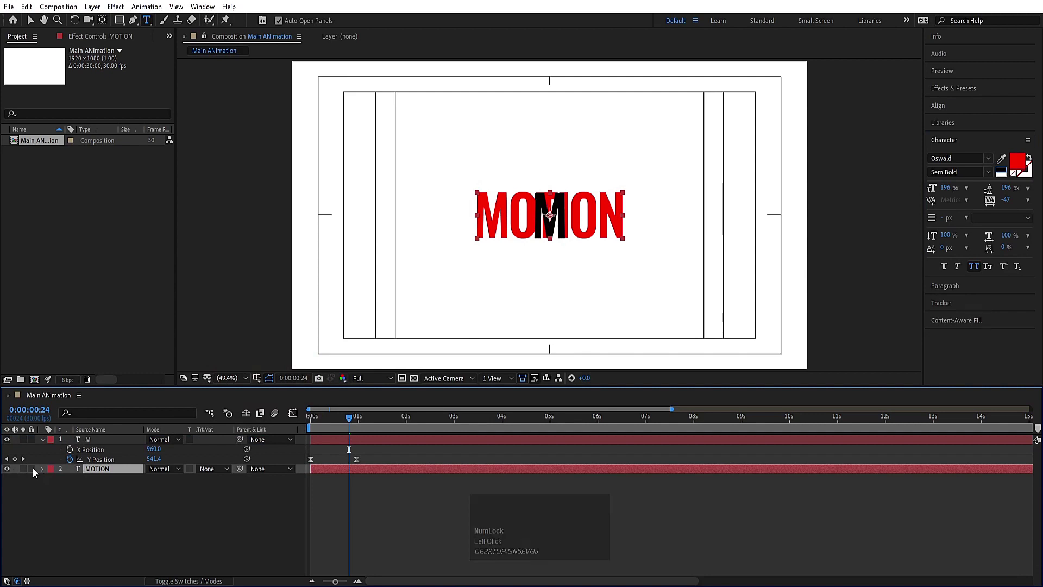
Step: Position the black M over MOTION's first letter and duplicate the M layer
drag(40, 474, 103, 444)
key(ctrl+d)
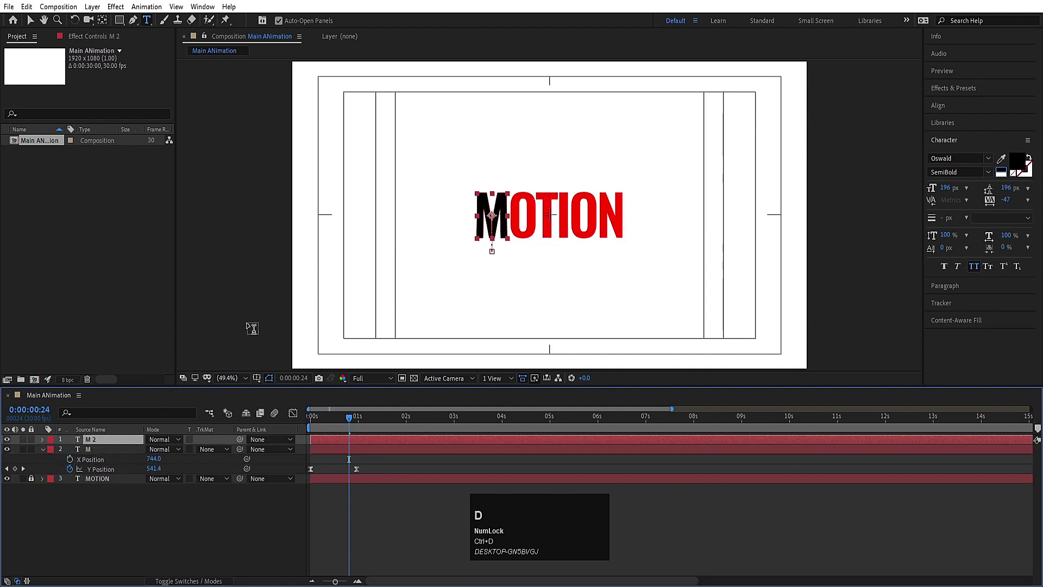
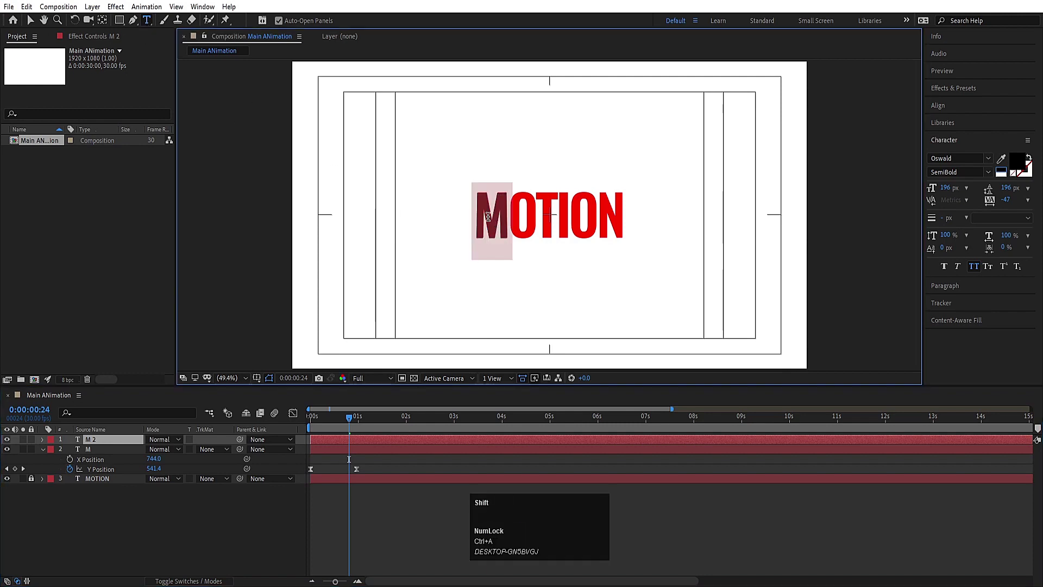
Step: Retype the duplicates as O and T, align the T over MOTION's T, and duplicate again
key(shift+o)
click(128, 439)
key(p)
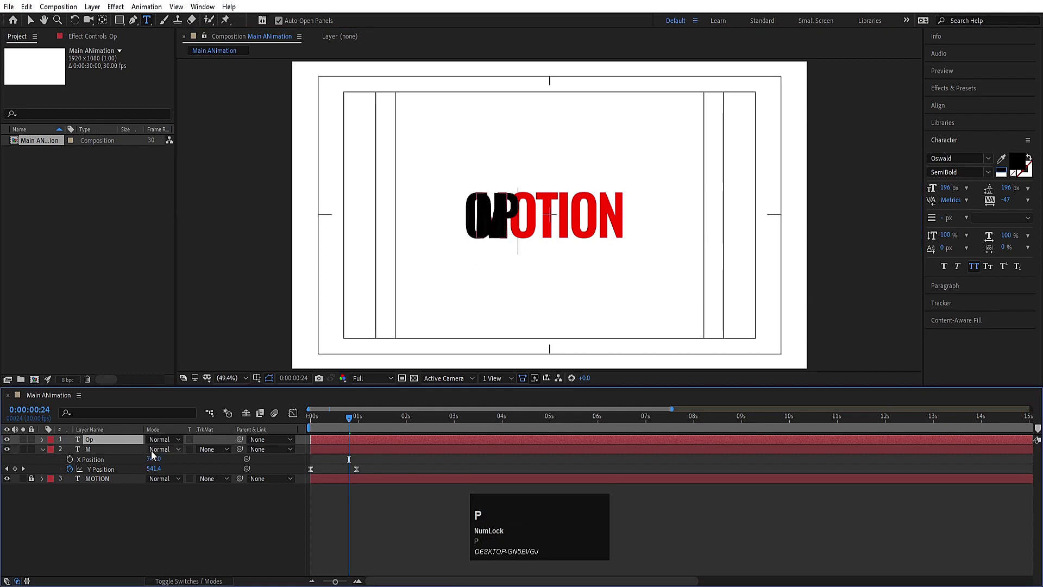
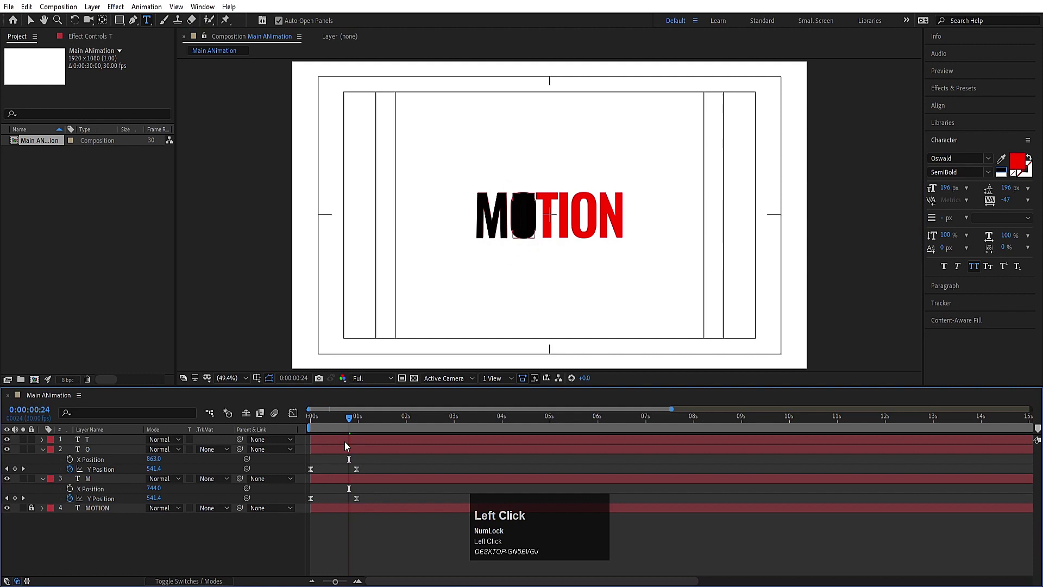
key(p)
drag(155, 450, 79, 448)
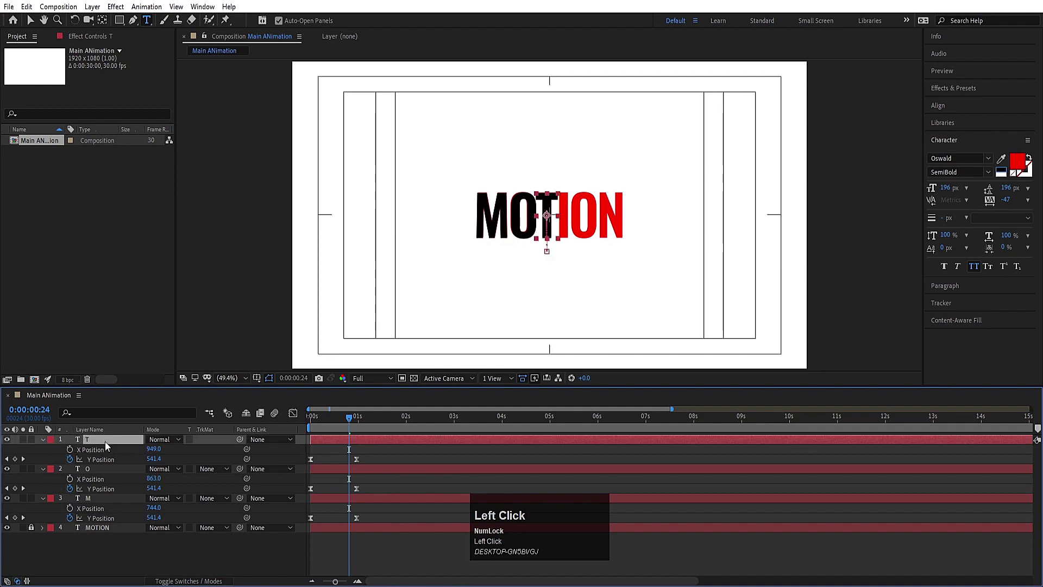
key(ctrl+d)
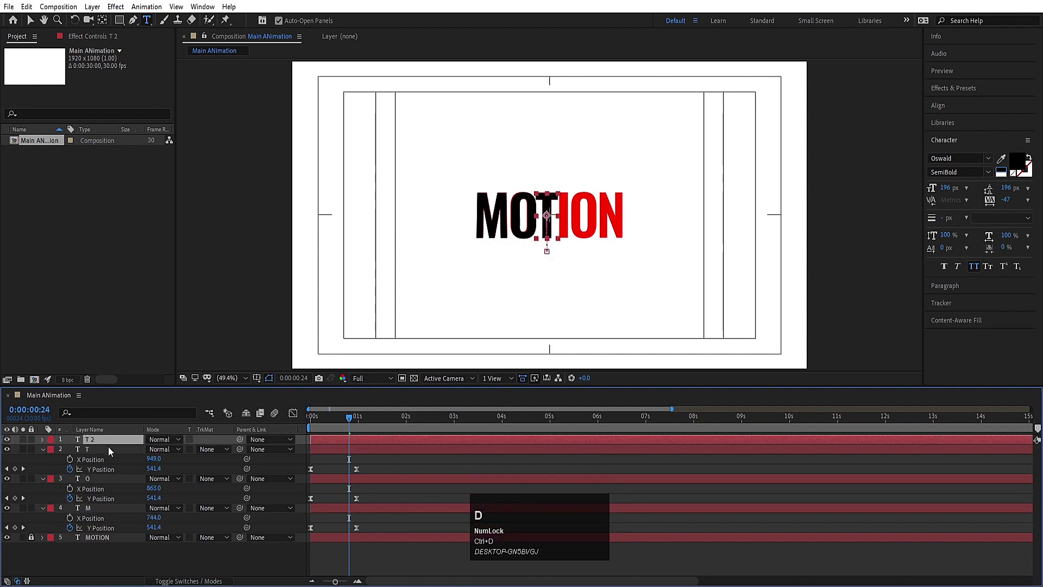
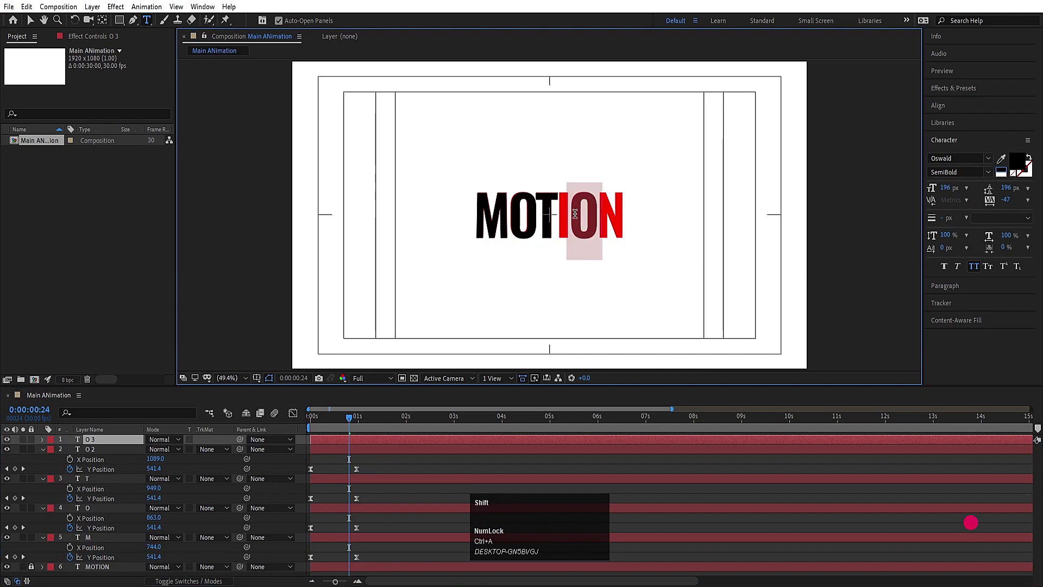
Step: Retype the last copy as N, place it over MOTION's final letter, and collapse all layer properties
key(shift+n)
click(119, 448)
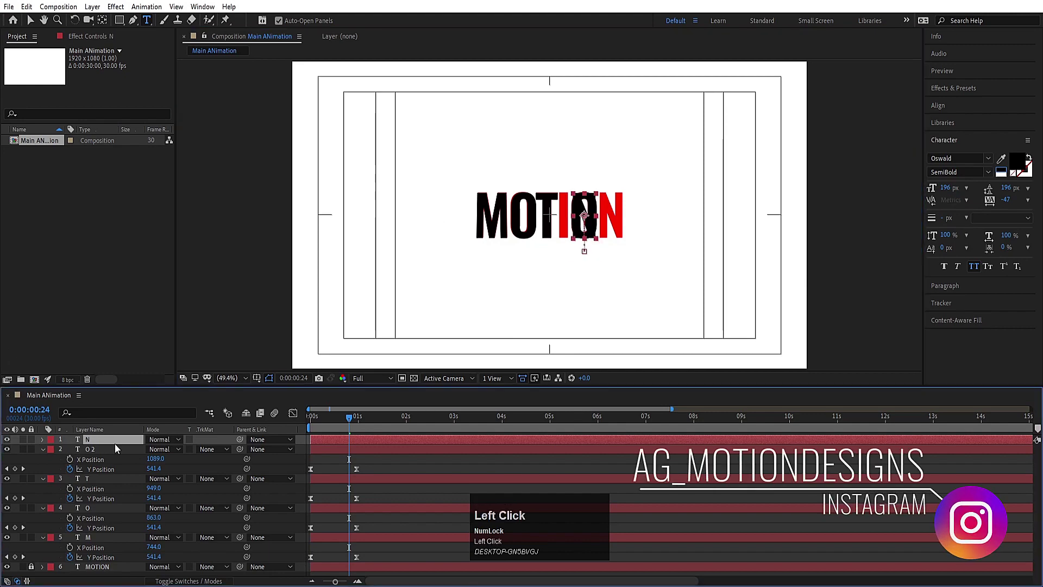
key(p)
drag(158, 452, 326, 462)
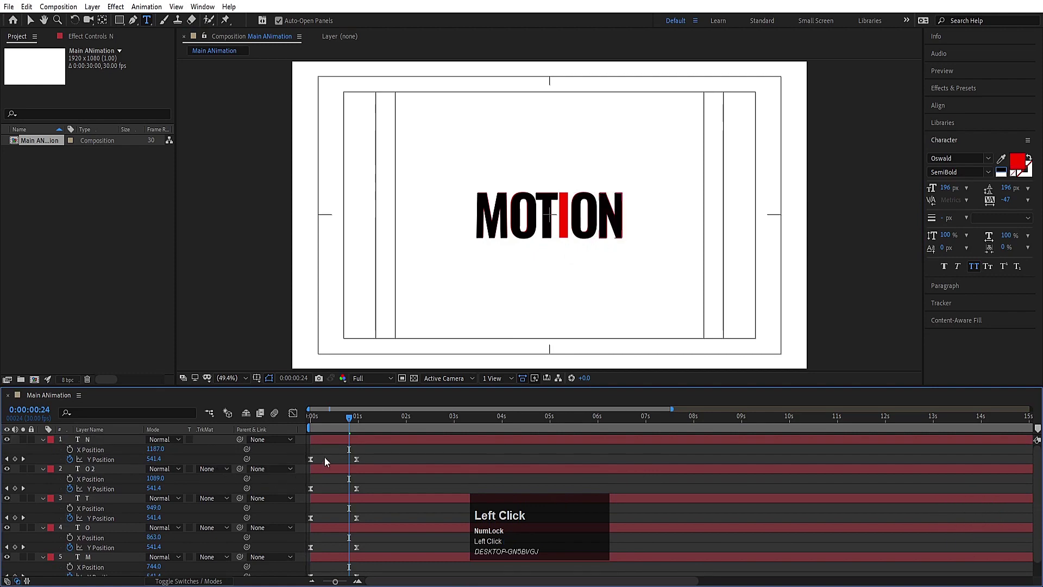
key(u)
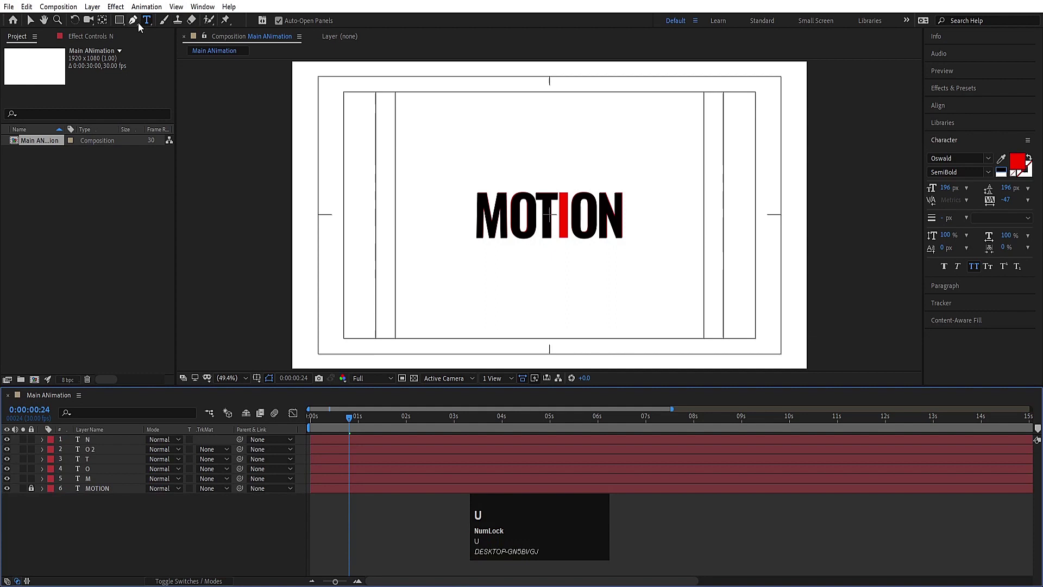
Step: With the Pen tool and a thin black stroke, place the outline path's points around the MOTION text
click(140, 24)
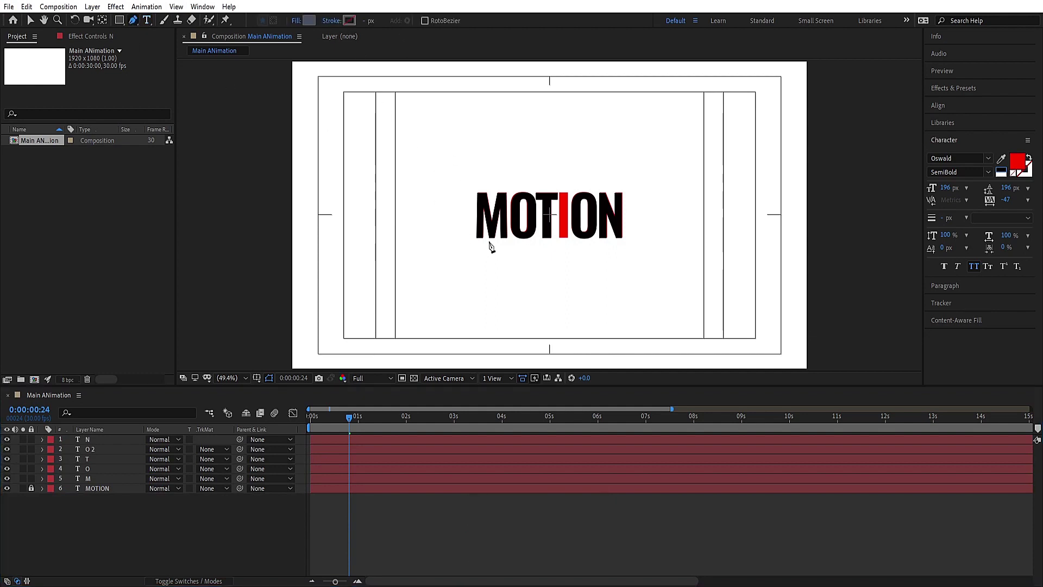
drag(307, 25, 397, 292)
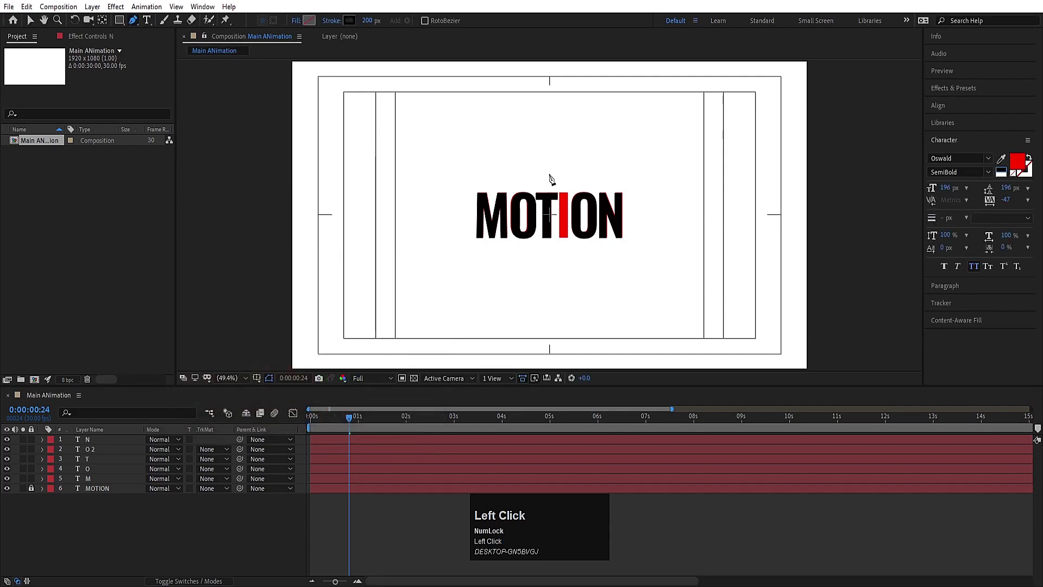
click(627, 161)
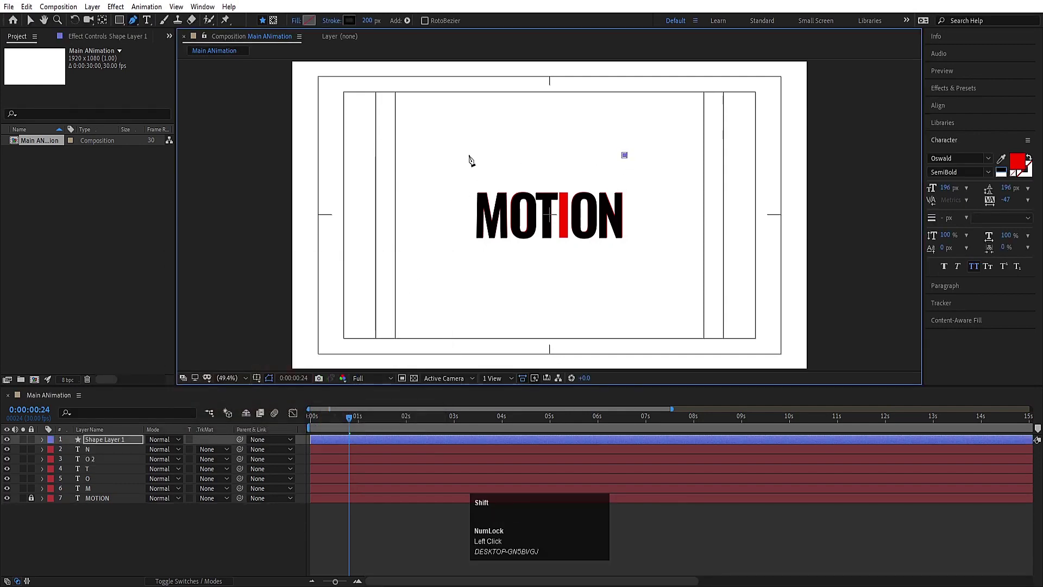
click(459, 161)
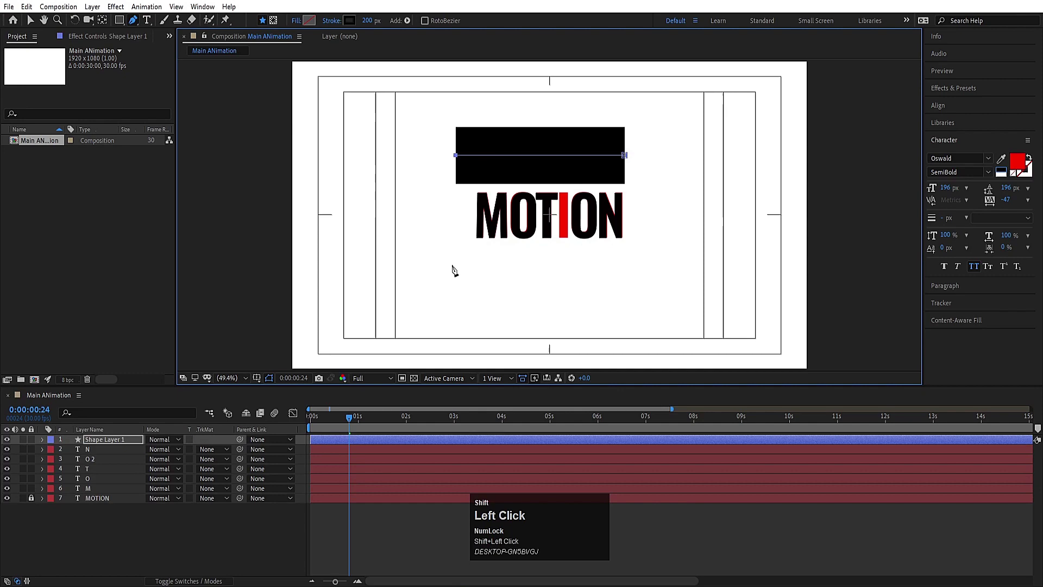
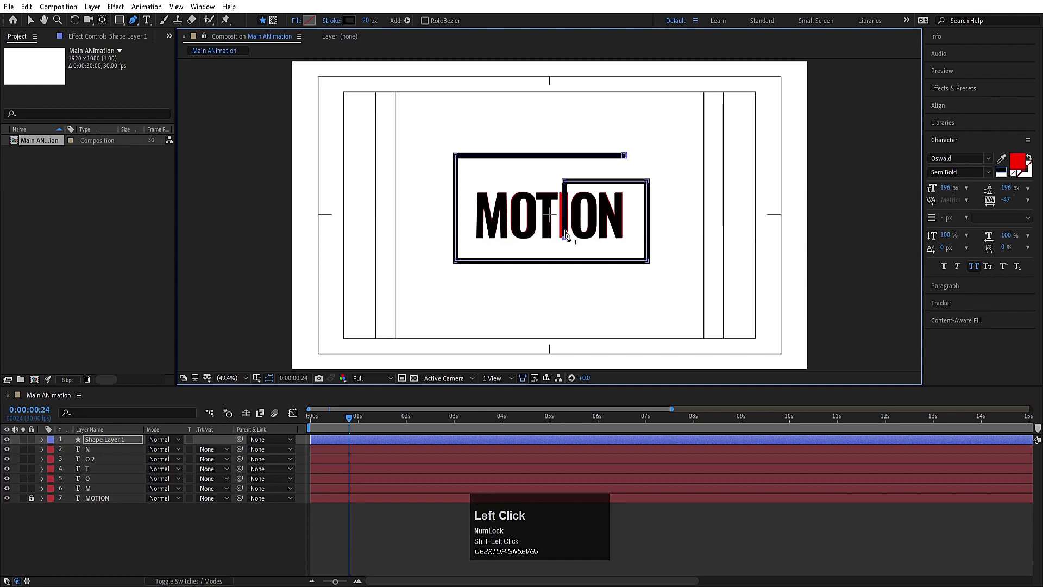
scroll(up, 3)
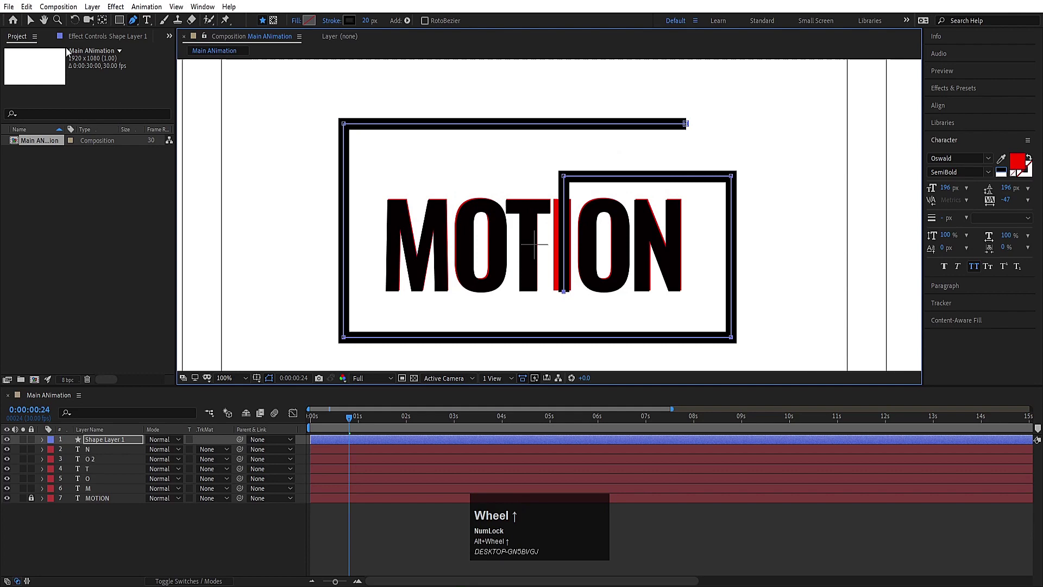
Step: Return to the Selection tool and select the outline shape layer for Round Corners and Trim Paths
click(32, 27)
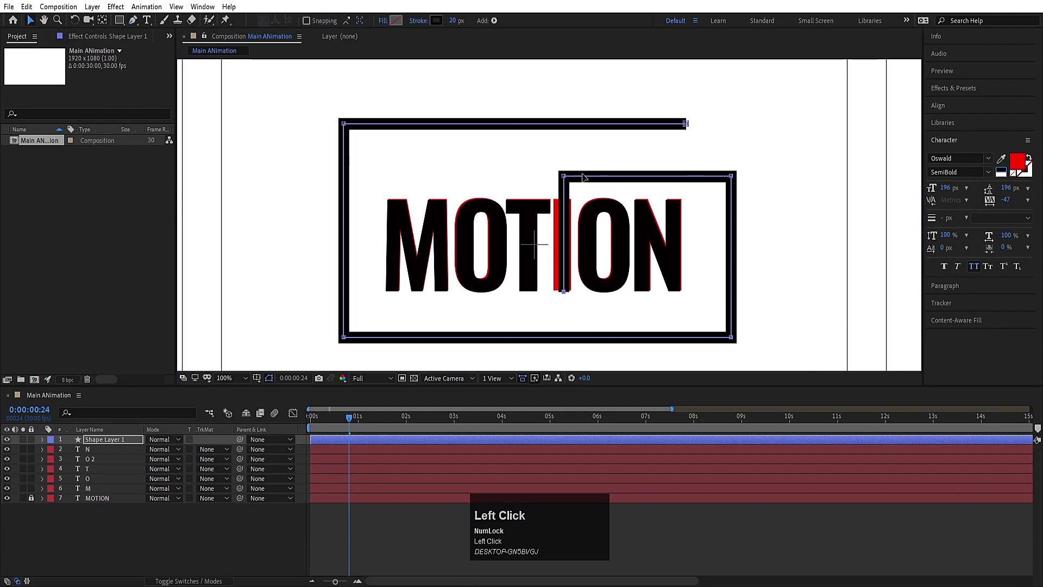
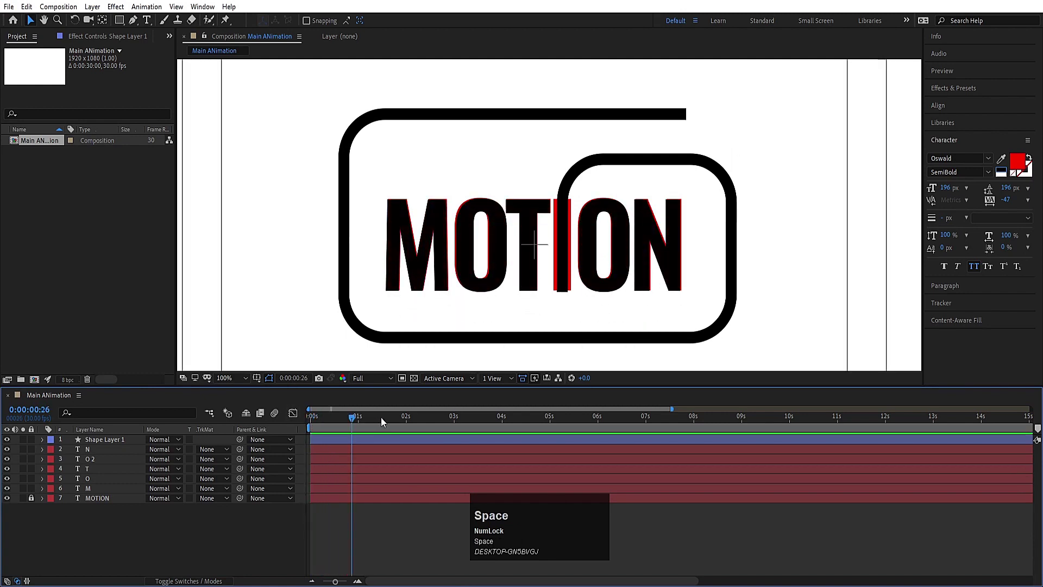
click(378, 422)
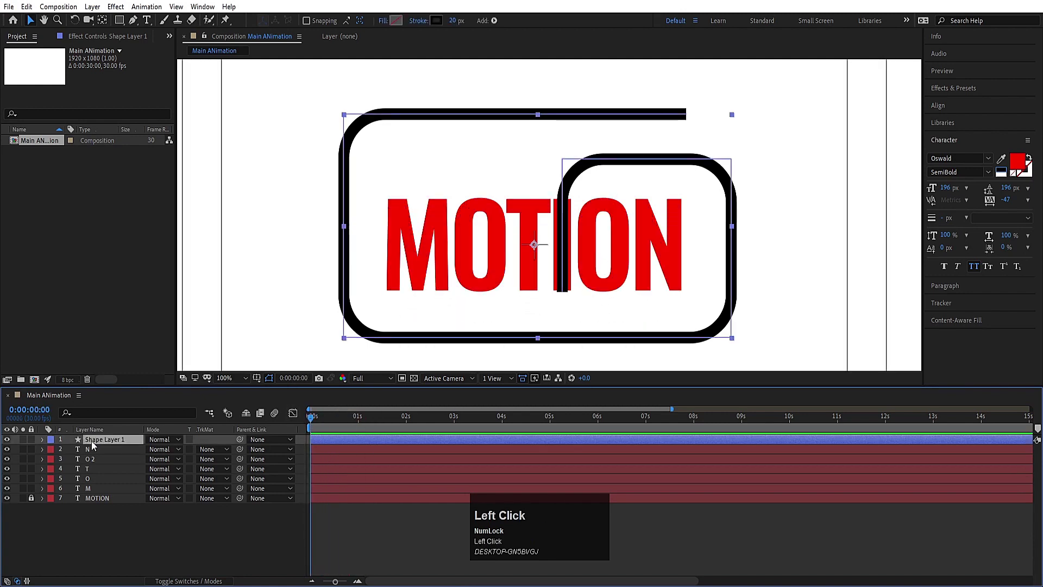
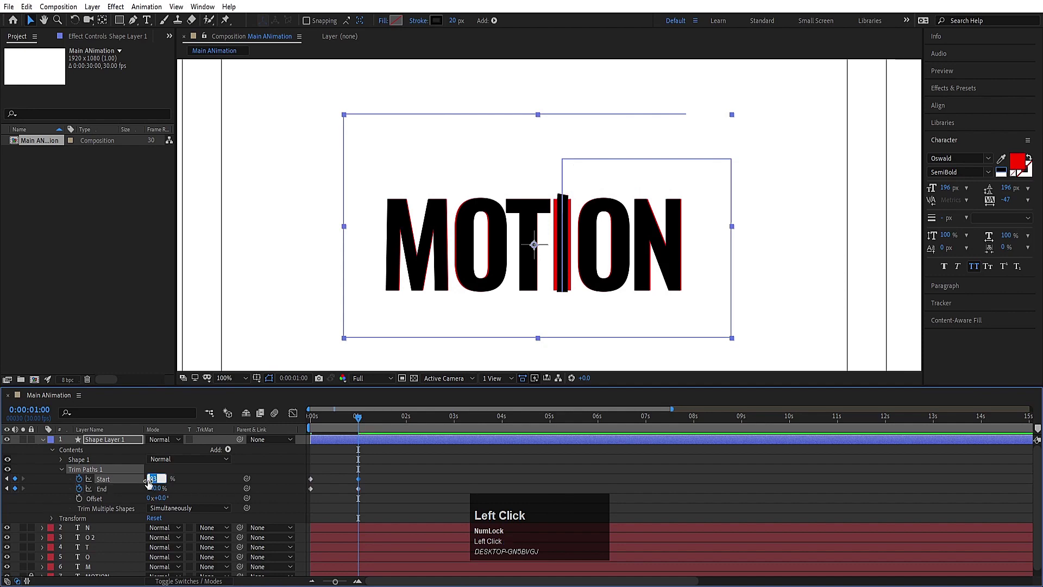
Step: Nudge the Trim Paths Start value repeatedly until it settles at 93.4%
key(Return)
click(153, 483)
key(Return)
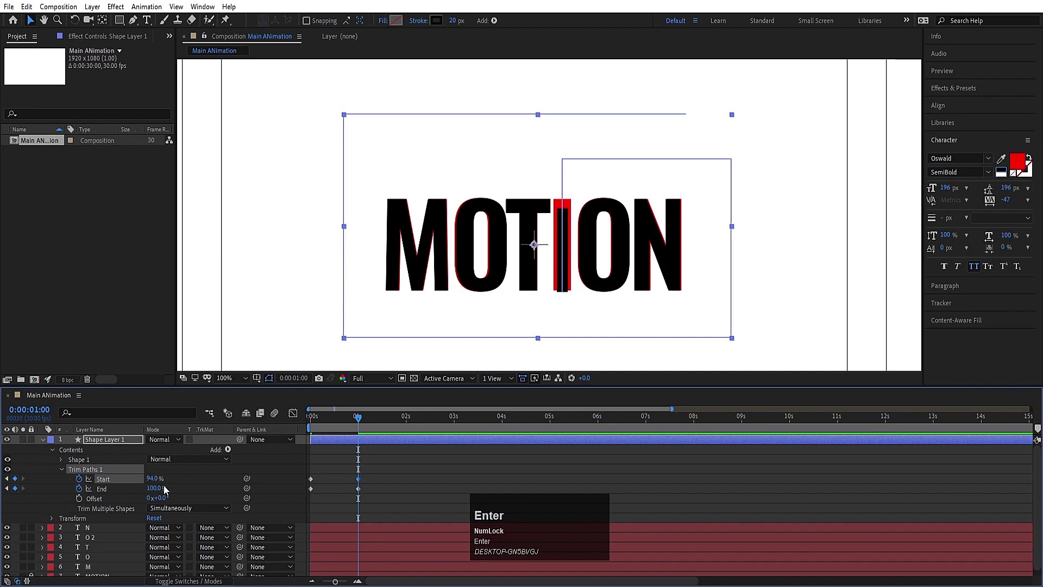
click(160, 481)
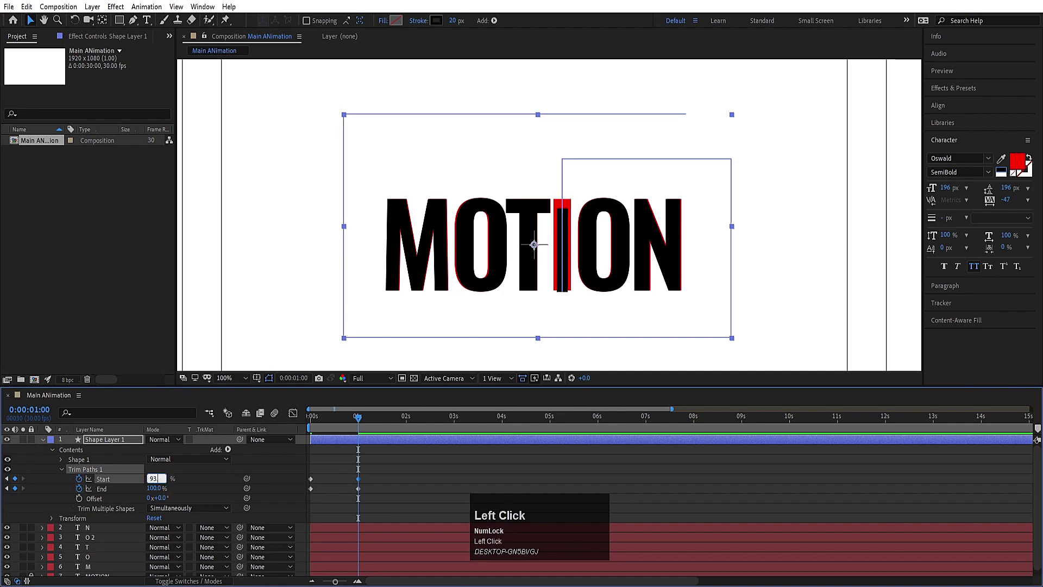
key(Return)
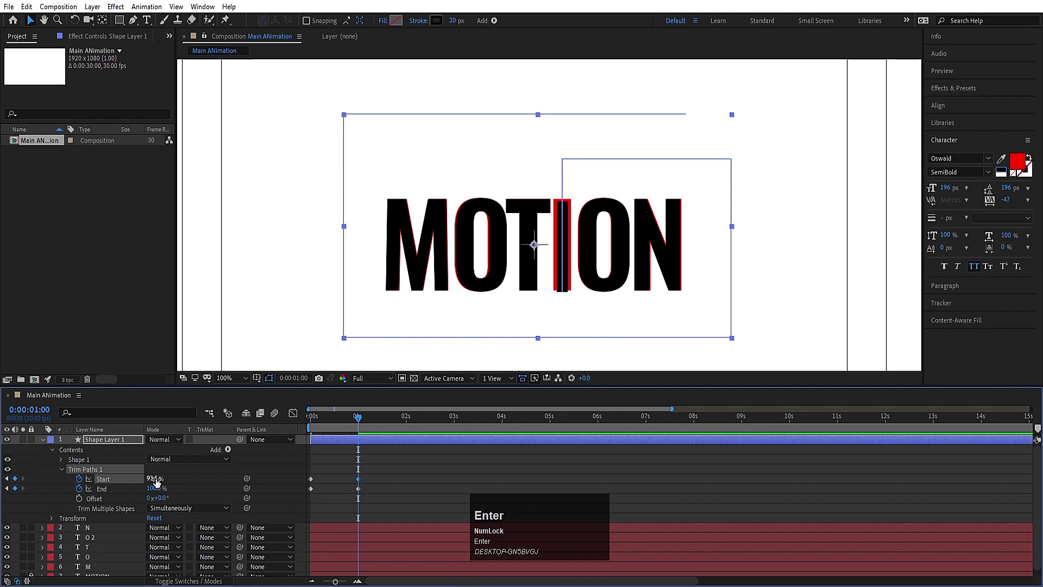
click(161, 480)
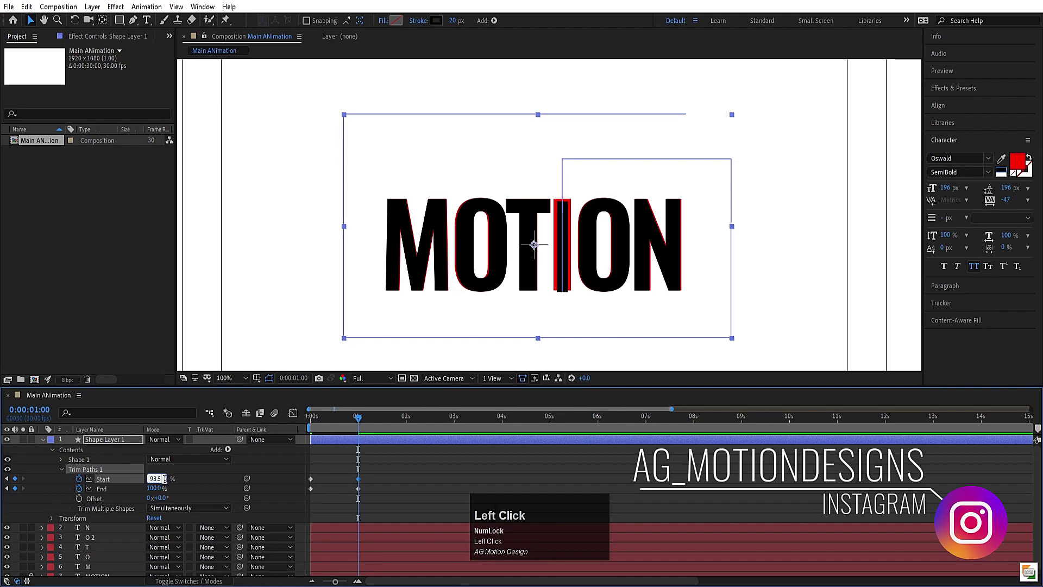
key(Return)
click(160, 482)
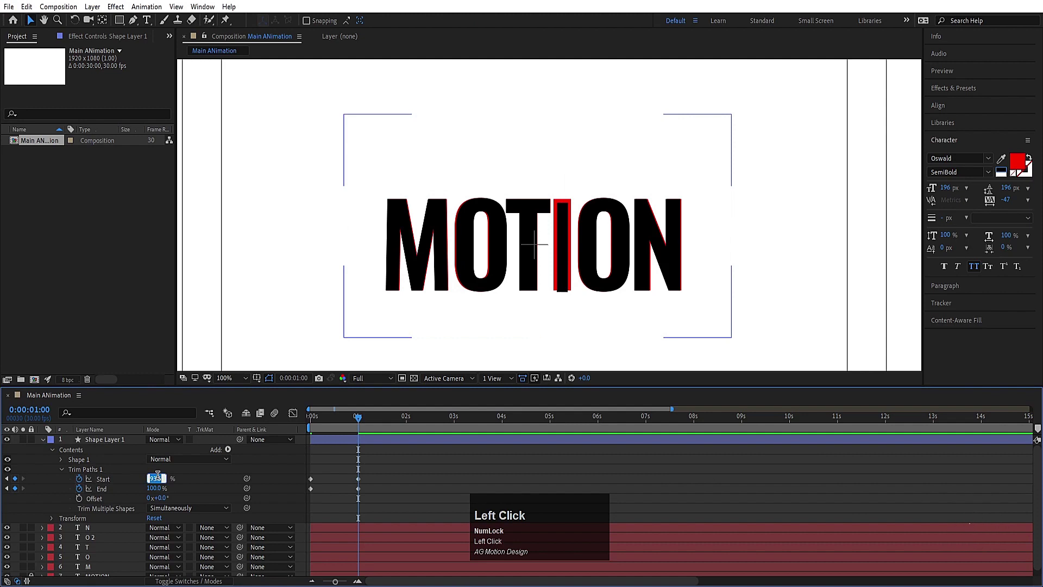
key(Return)
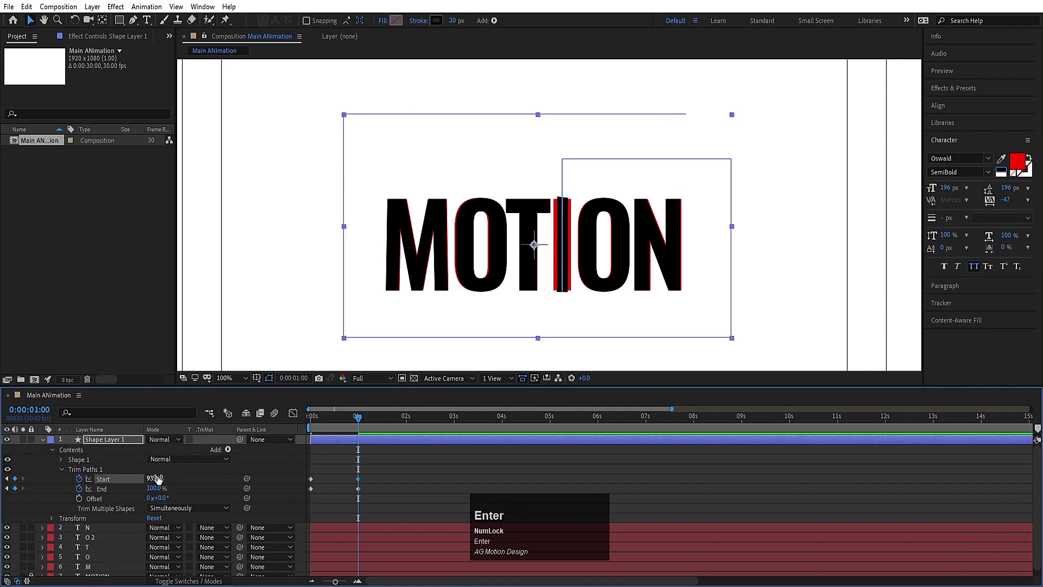
click(162, 478)
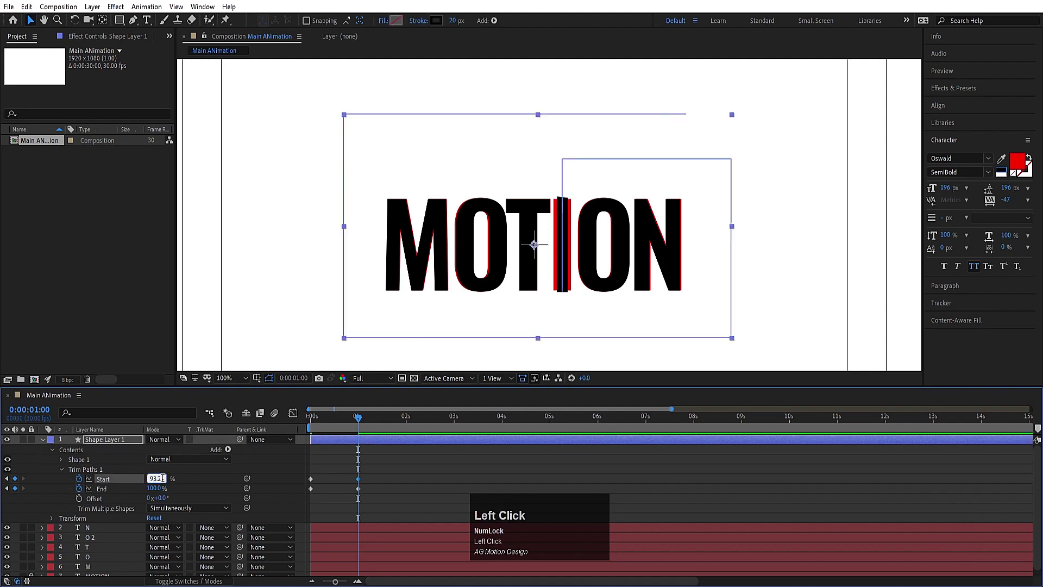
key(Return)
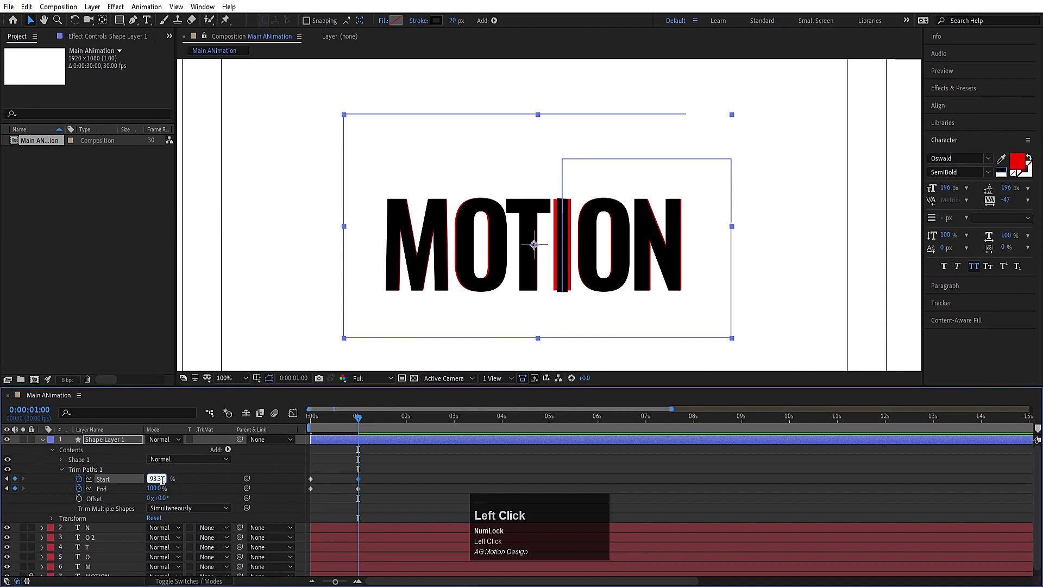
key(Return)
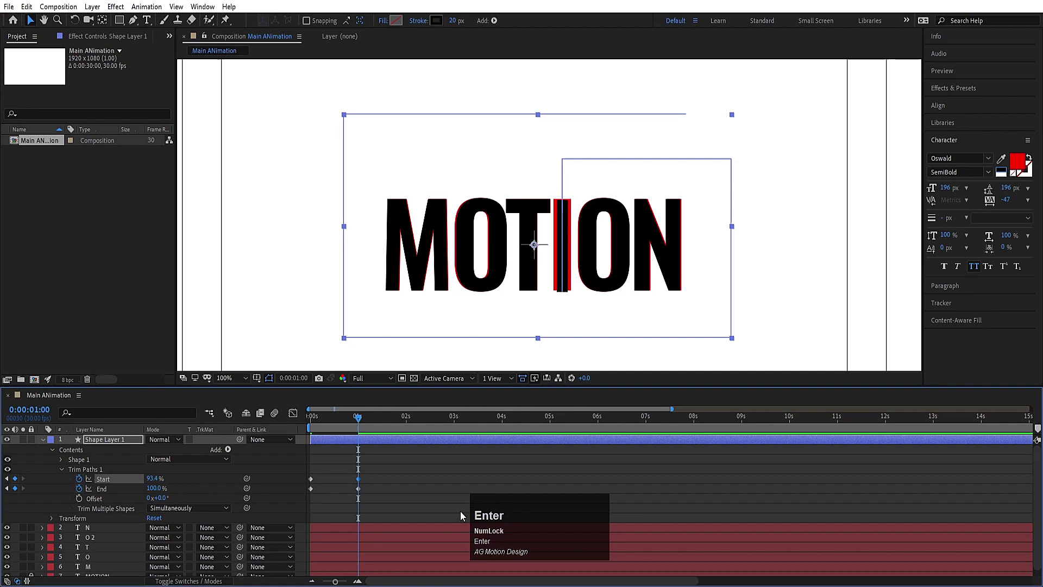
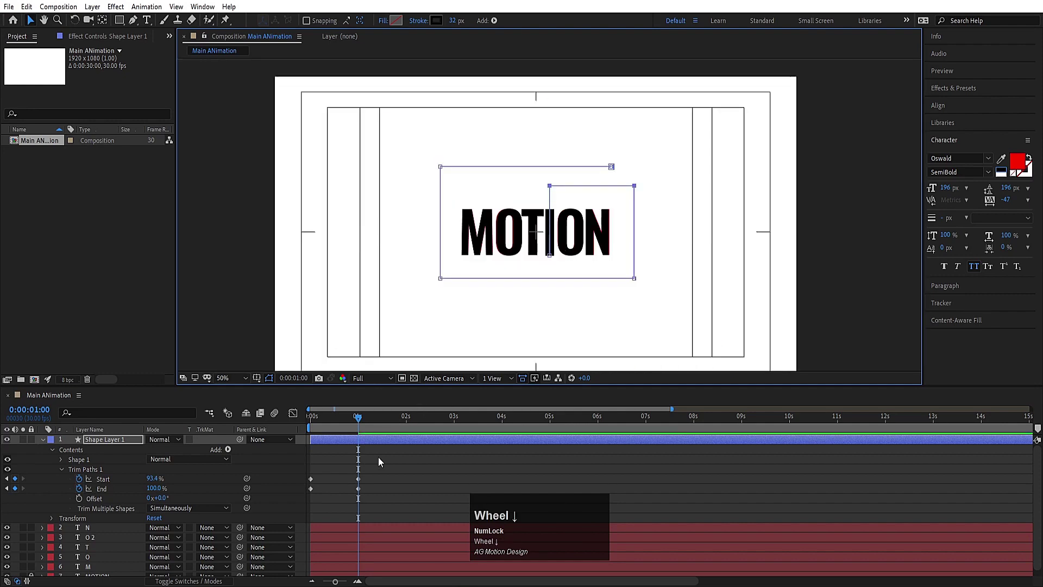
Step: Retime the trim Start/End keyframes, apply Easy Ease, and sharpen their speed curve in the Graph Editor
drag(369, 479, 322, 485)
key(space)
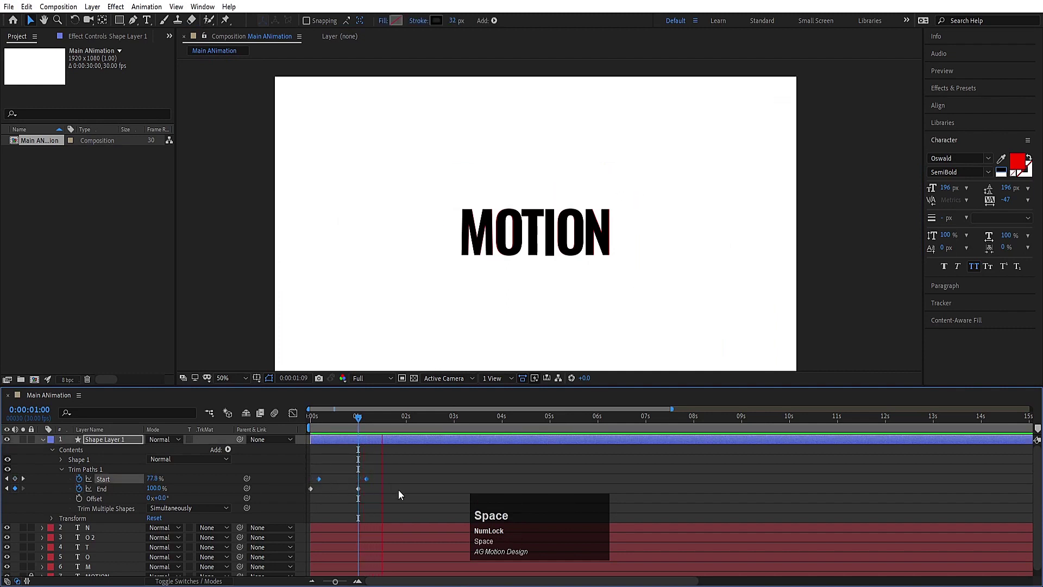
click(407, 503)
key(F9)
click(333, 421)
key(space)
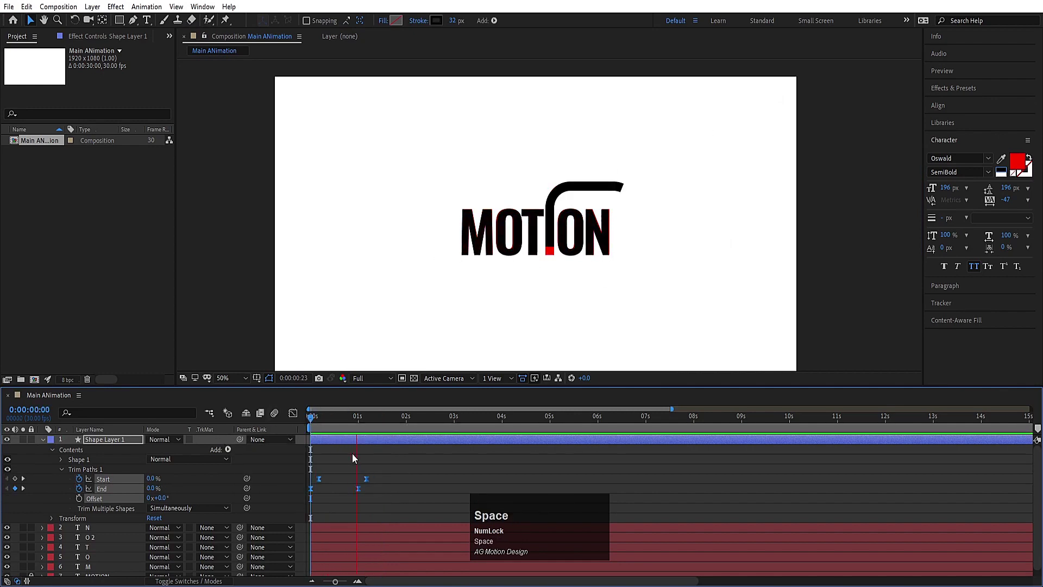
drag(329, 443, 291, 420)
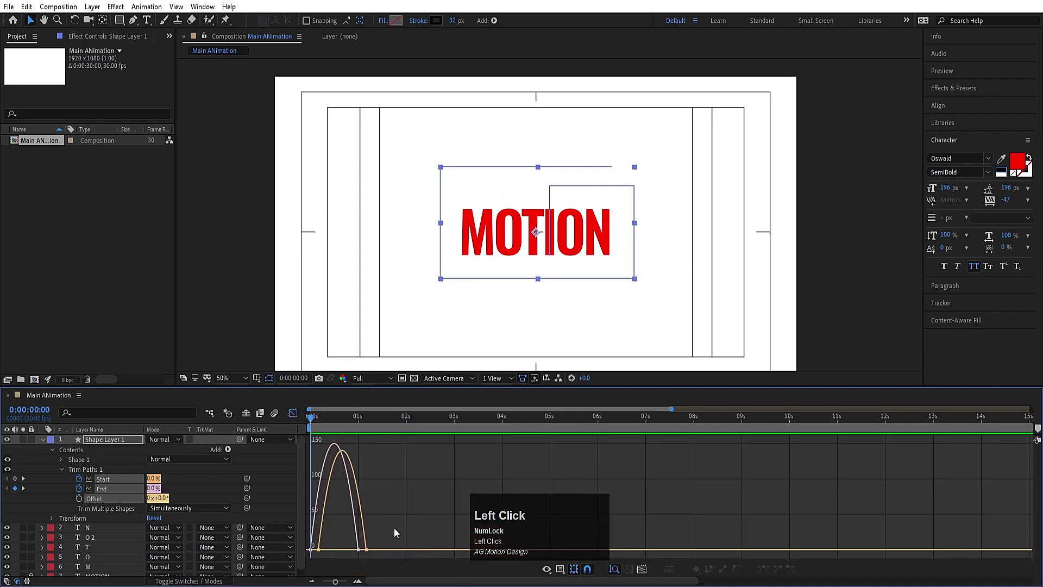
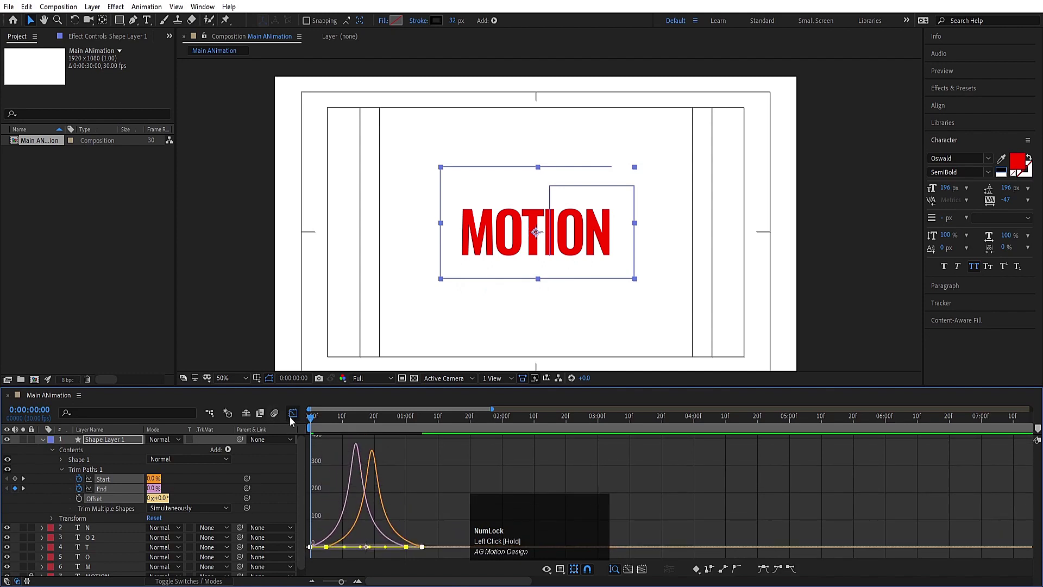
Step: Preview, then select the letter layers and reveal their Position and Opacity keyframes
scroll(down, 3)
click(12, 573)
key(space)
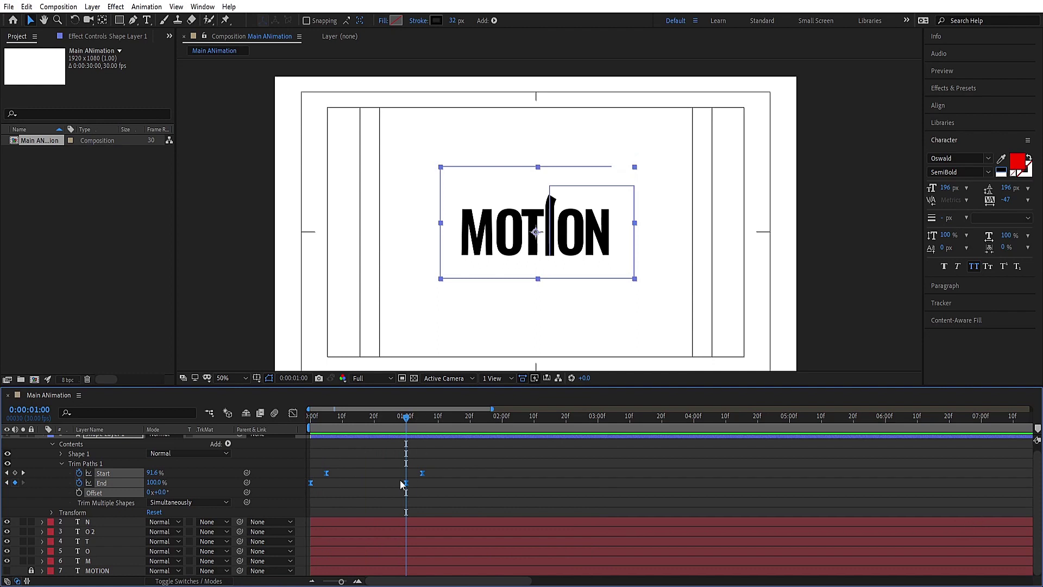
click(391, 474)
key(u)
key(u)
key(u)
Step: Shift the first three letters' keyframes progressively later so they reveal in sequence
click(352, 427)
scroll(down, 3)
key(=)
key(=)
key(Page_Down)
click(348, 516)
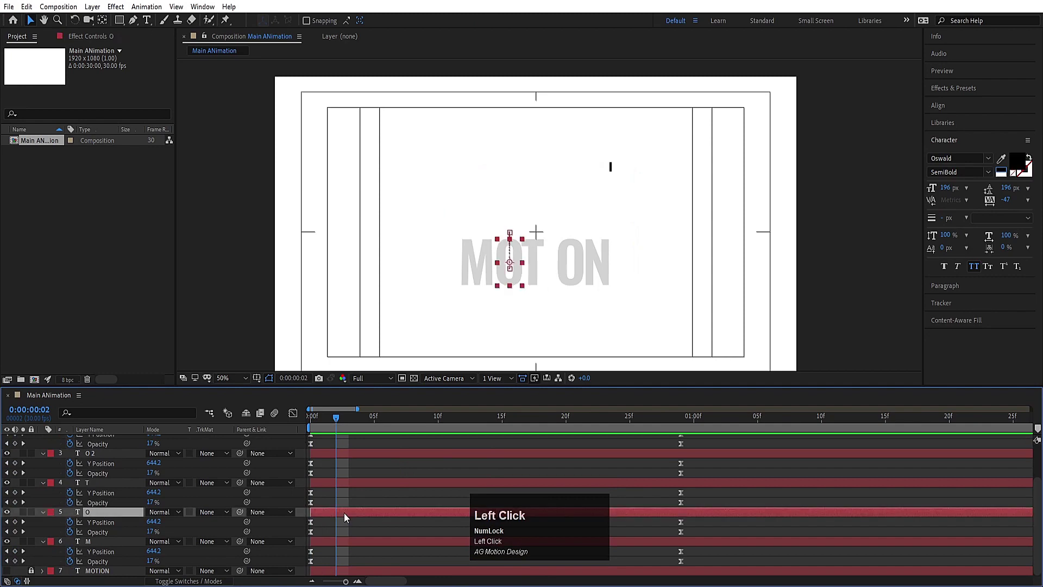
key([)
key(Page_Down)
click(359, 488)
key([)
key(Page_Down)
Step: Shift the remaining letters' keyframes later, ending with the N, and preview the stagger
click(385, 463)
key([)
key(Page_Down)
scroll(up, 3)
click(410, 474)
key([)
key(space)
click(359, 427)
key(space)
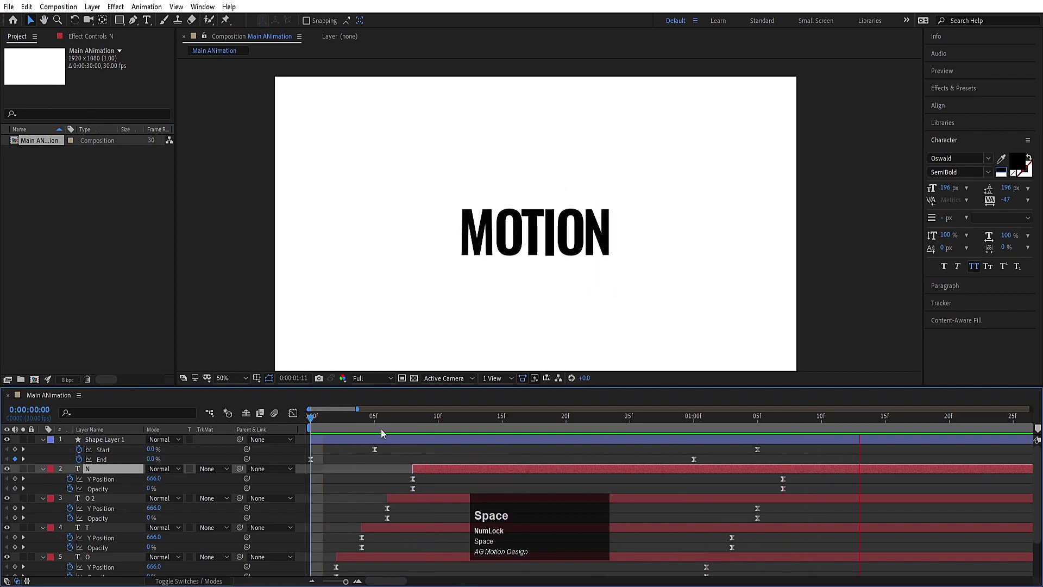
Step: Collapse the letter layers' expanded properties and preview the staggered reveal
click(335, 458)
key(u)
click(334, 428)
key(space)
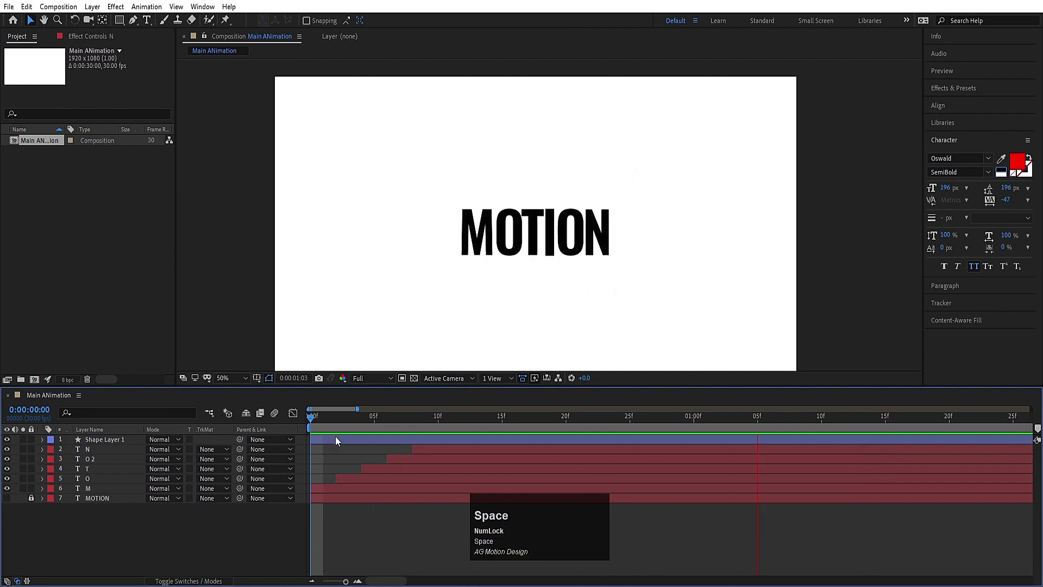
Step: Zoom the timeline out, reveal the layer switch columns and preview the staggered letter reveal
click(235, 385)
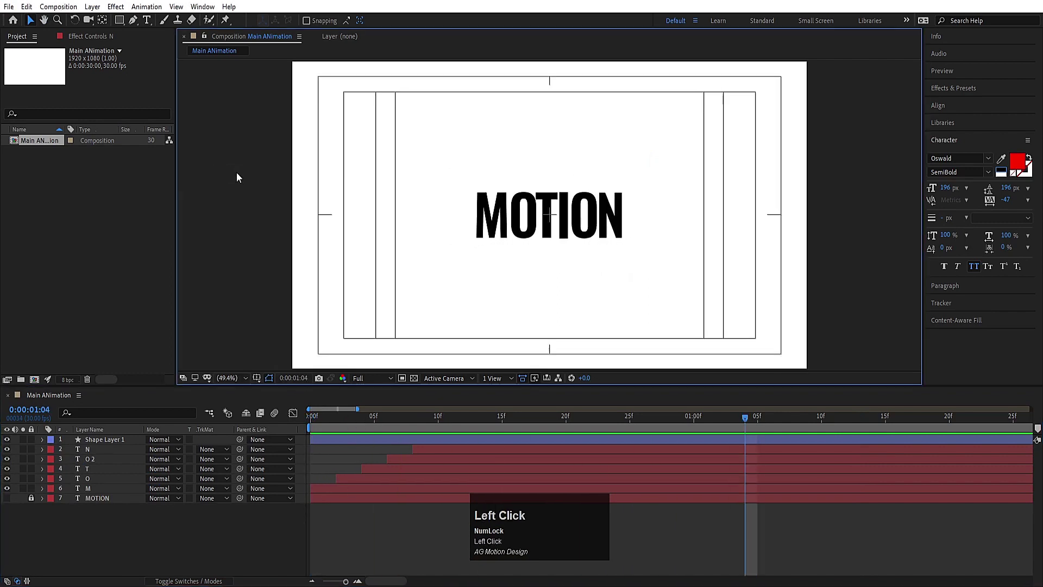
key(-)
key(-)
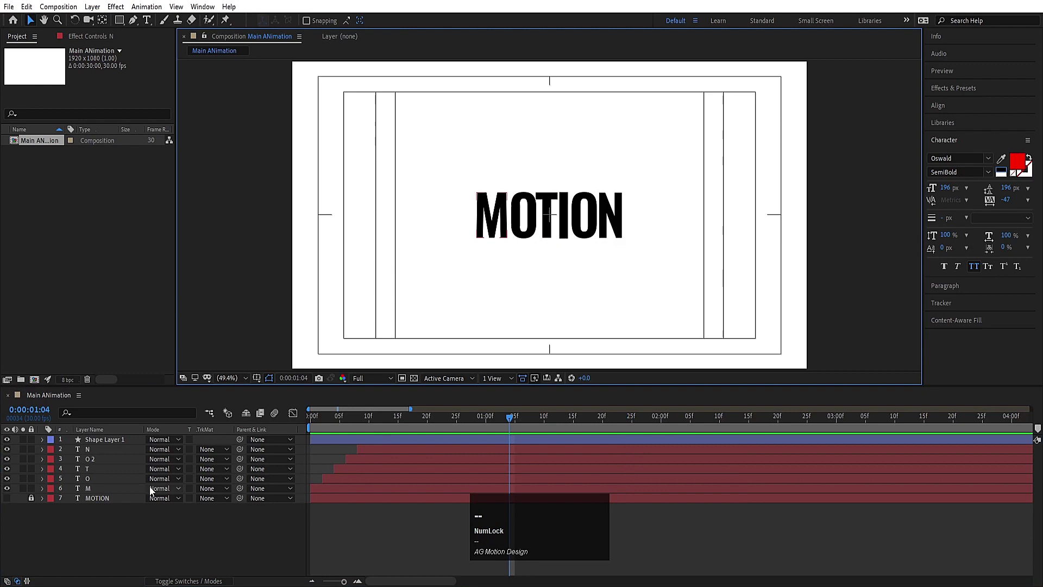
key(F4)
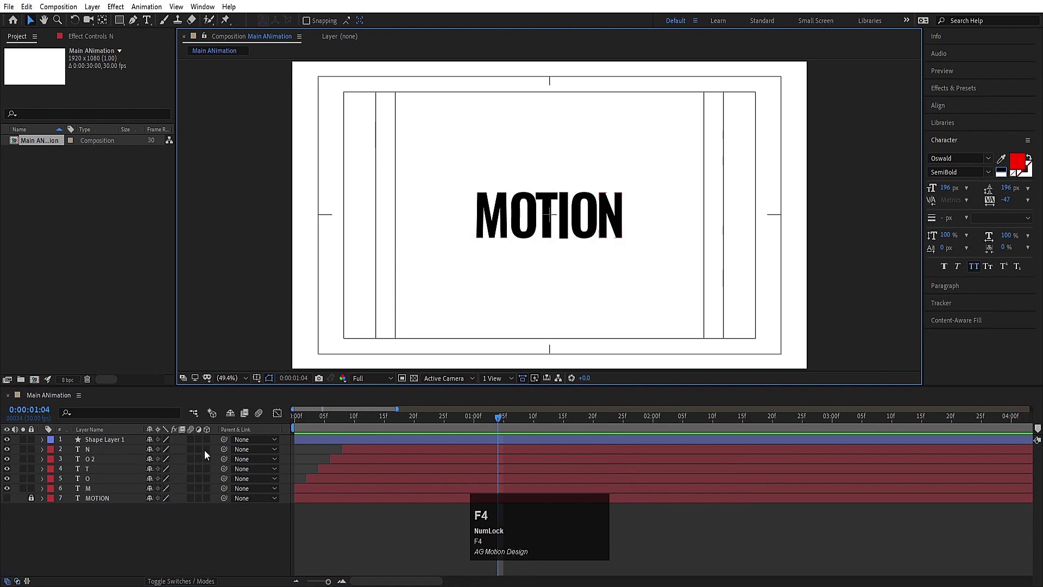
key(ctrl+a)
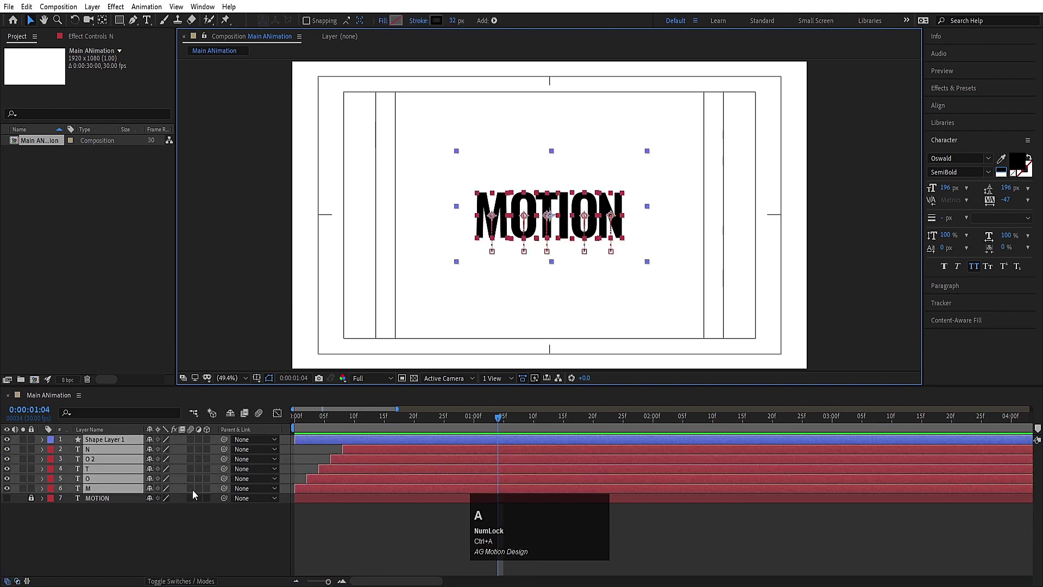
double_click(200, 495)
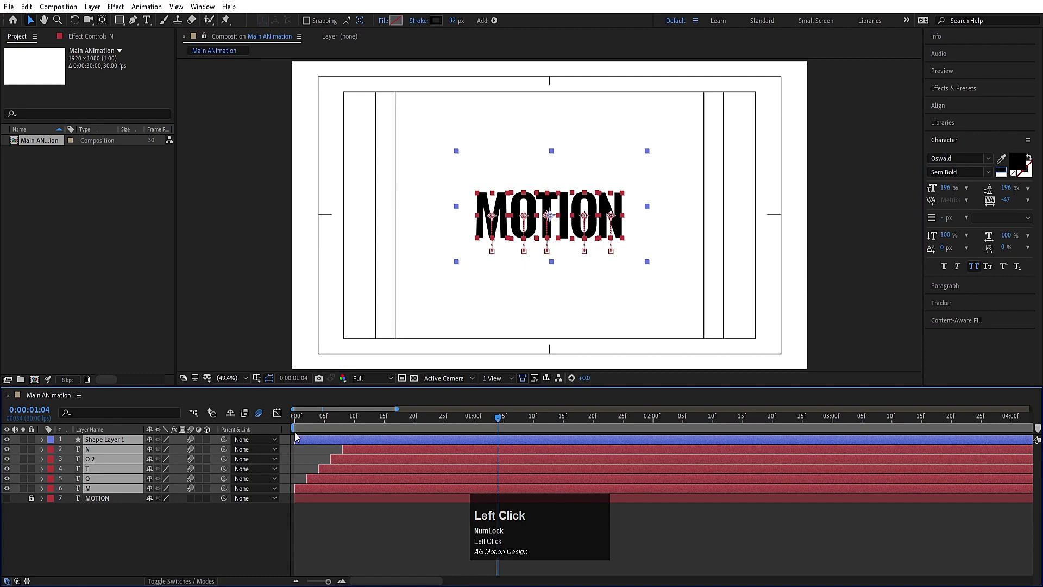
key(space)
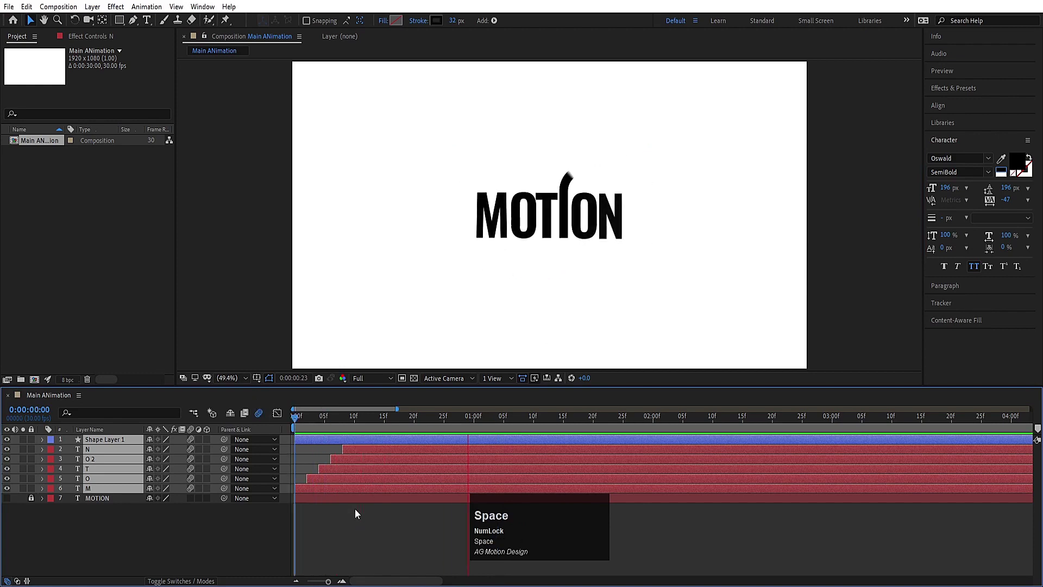
Step: Duplicate Shape Layer 1 twice so three outline stroke layers trace the arc over the I
click(322, 427)
key(space)
click(152, 536)
key(space)
click(97, 445)
key(ctrl+d)
click(107, 464)
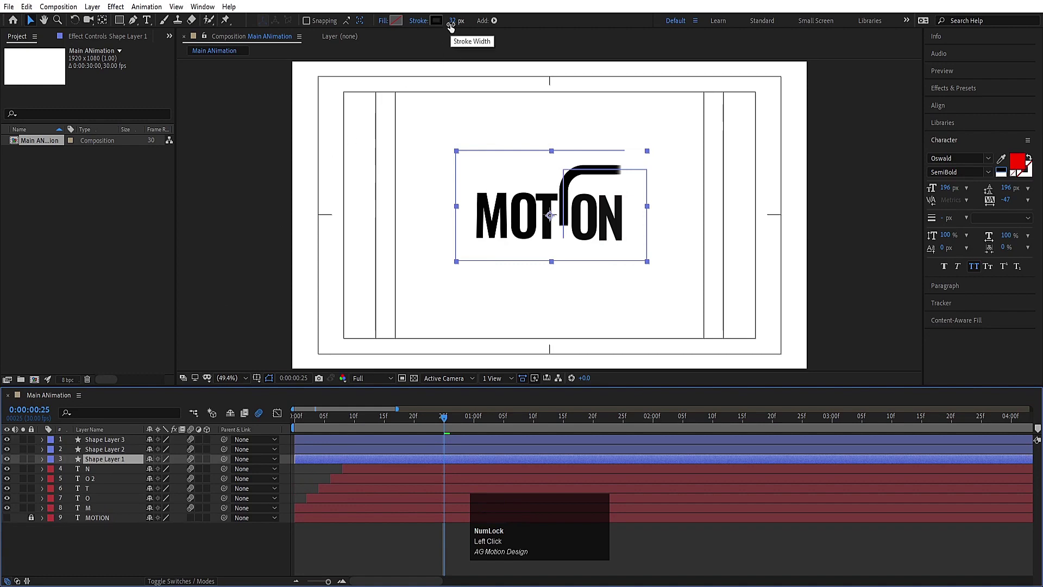
Step: Thin the second stroke shape layer to a 20 px stroke width
click(455, 26)
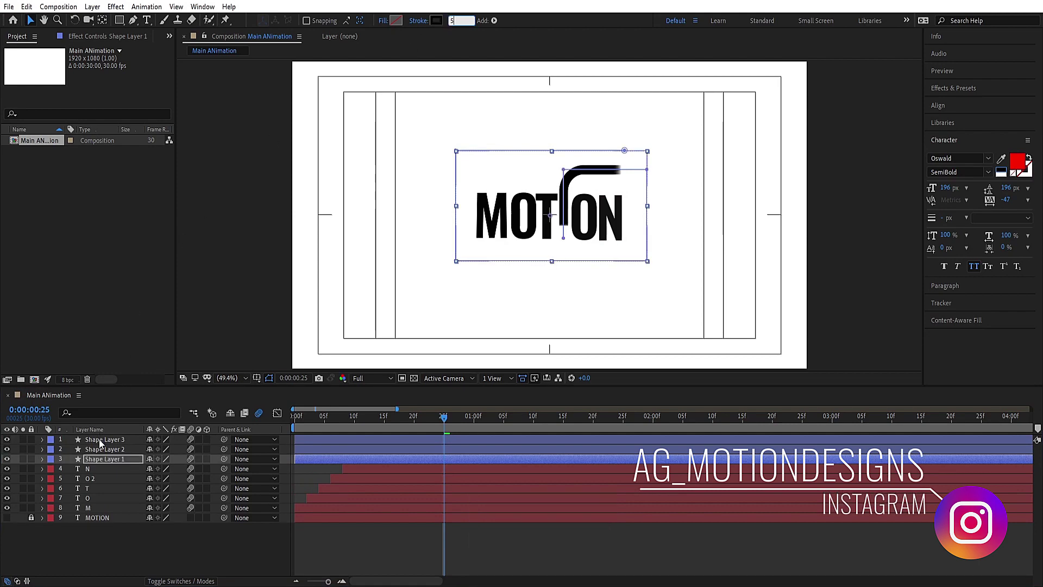
click(112, 451)
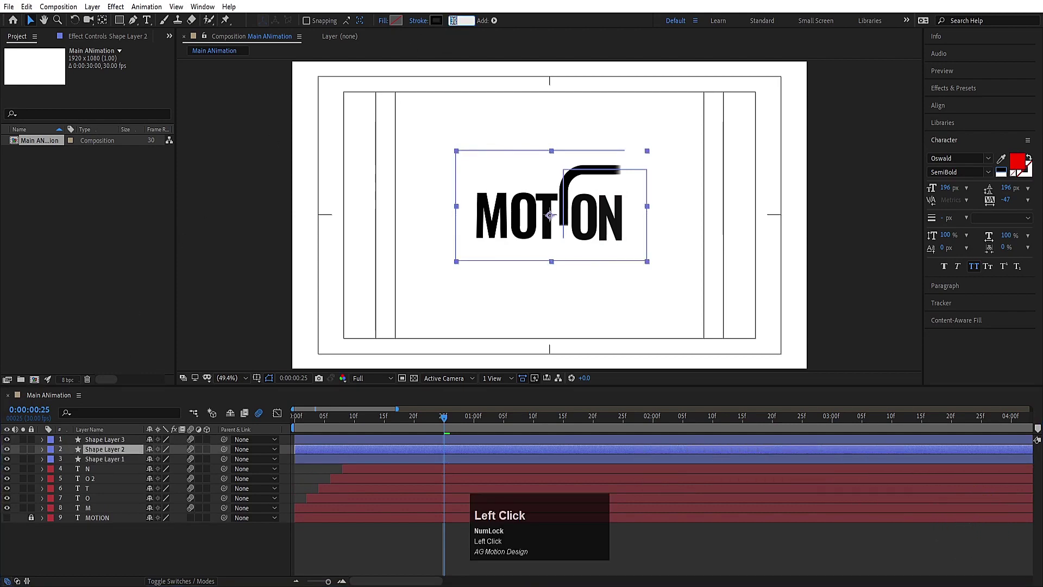
key(Return)
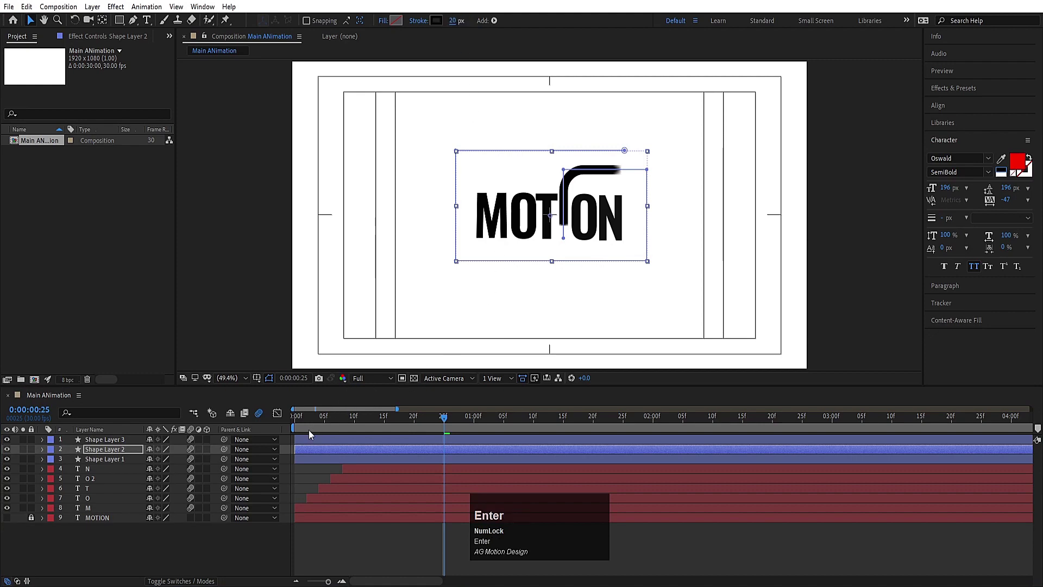
Step: Shift the second and third stroke layers so each starts a couple of frames later, then preview
drag(309, 428, 324, 461)
key(Page_Down)
click(313, 476)
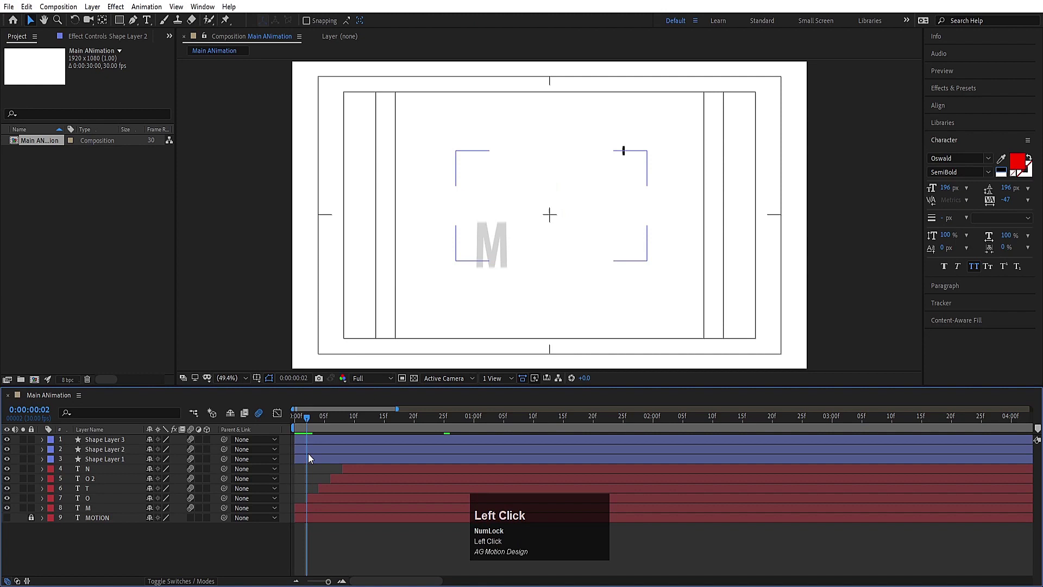
key([)
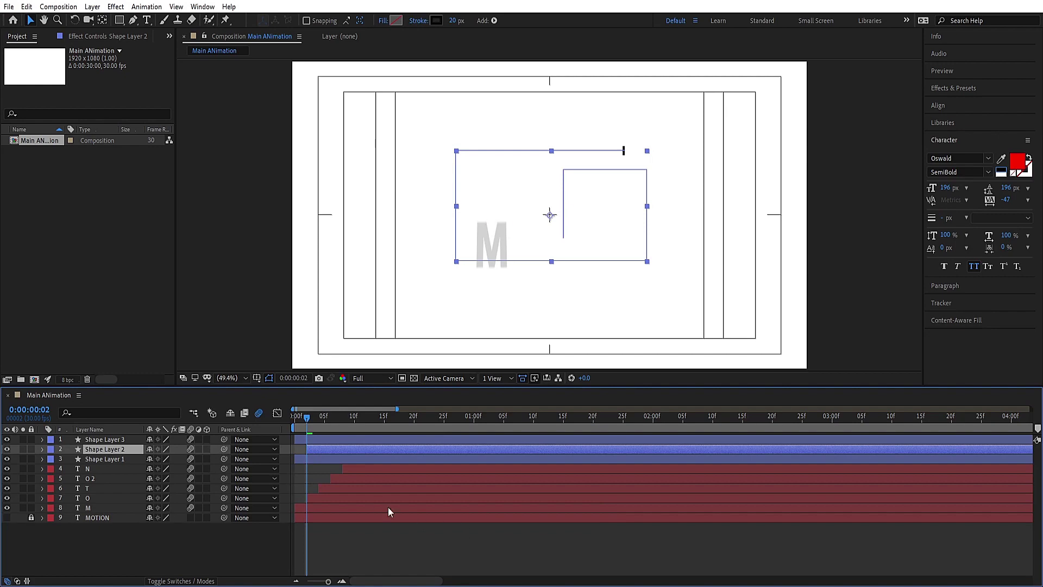
key(Page_Down)
click(335, 448)
key([)
key(space)
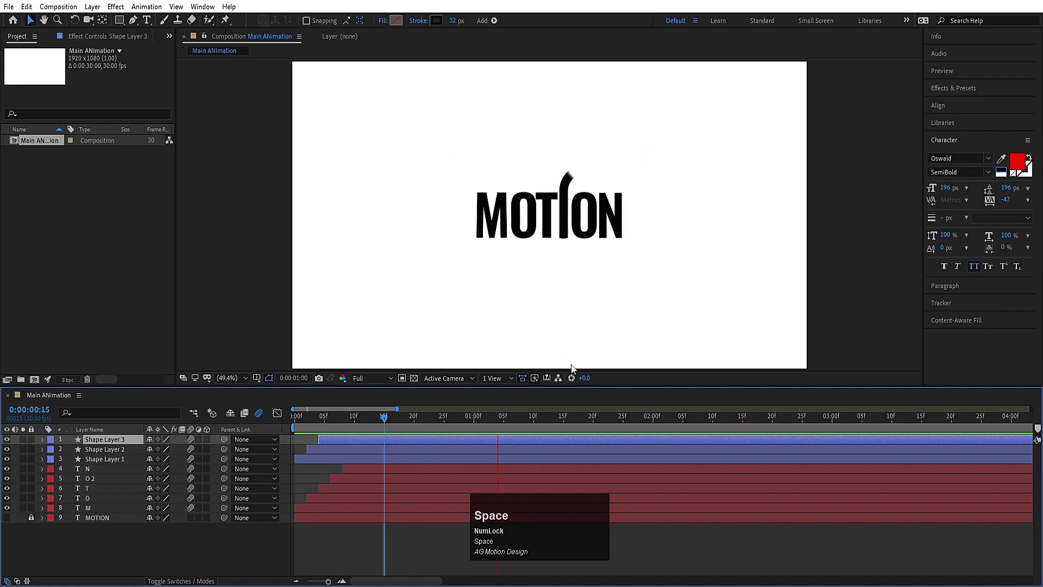
Step: Nudge the third stroke layer a few more frames later in the timeline
click(322, 418)
key(space)
drag(351, 428, 90, 516)
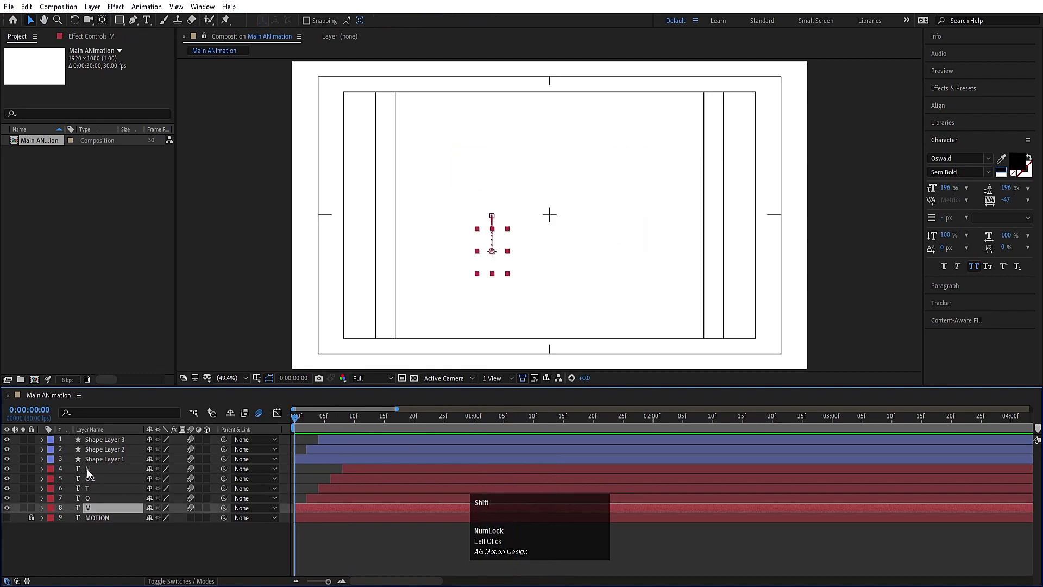
Step: Duplicate the five MOTION letter layers and make the copies unfilled with a 1 px outline stroke
click(88, 474)
key(ctrl+d)
drag(106, 495, 1021, 178)
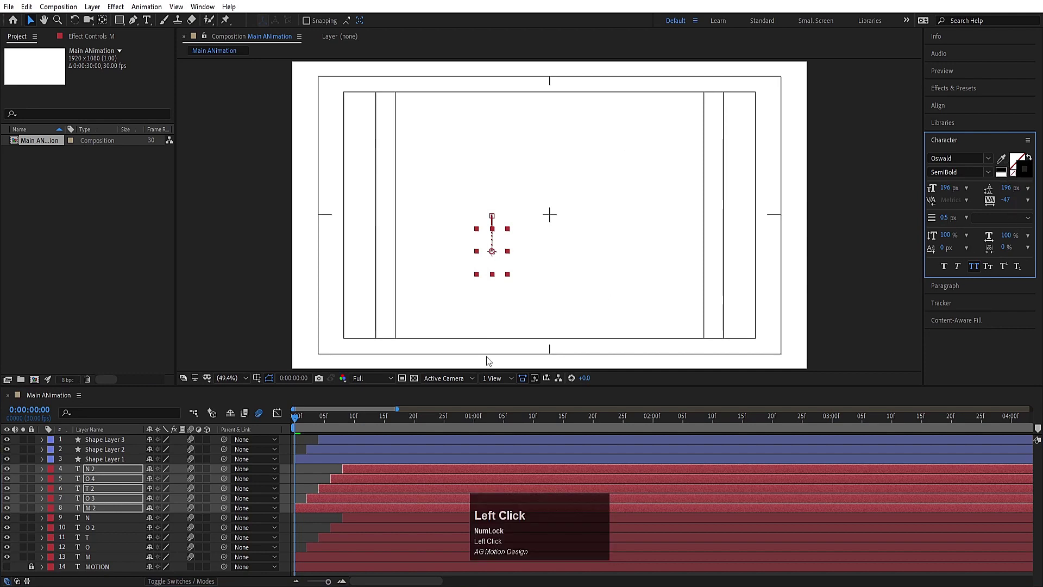
key(space)
click(313, 420)
click(328, 564)
key(=)
key(=)
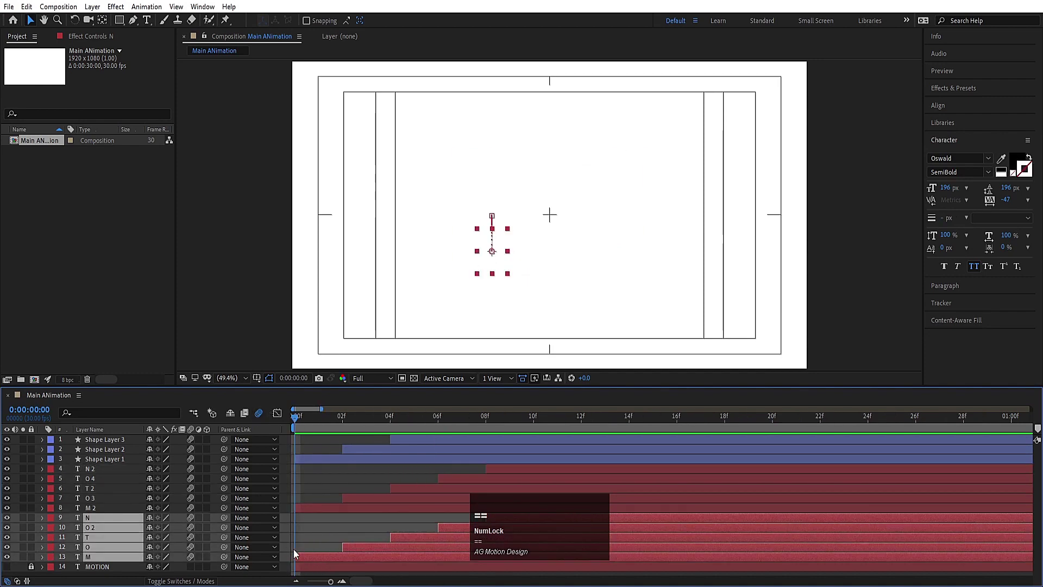
Step: Delay the solid original letter layers so they trail behind the outlined copies
click(322, 562)
key(space)
drag(334, 563, 347, 544)
key(space)
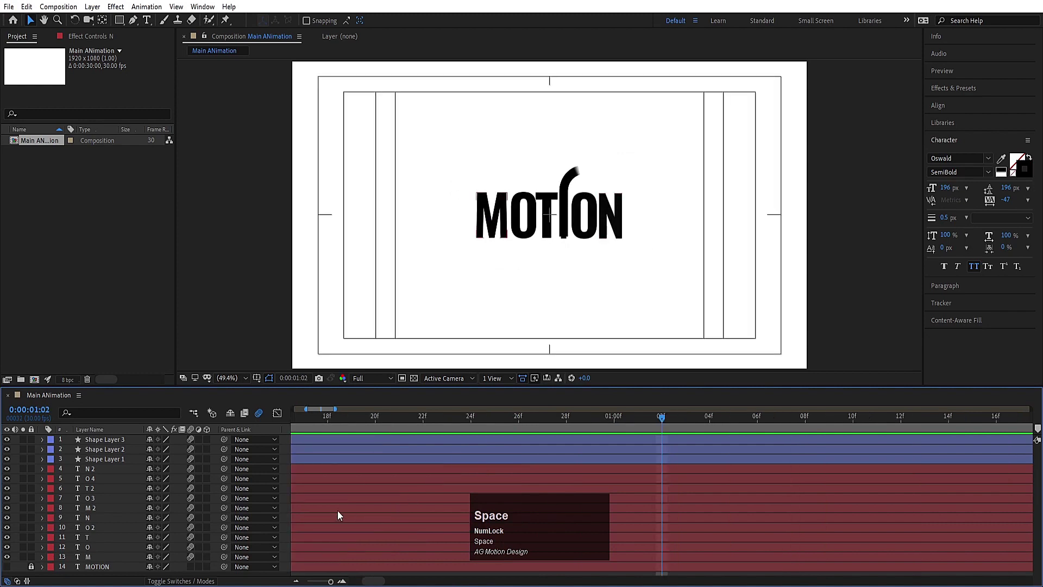
key(-)
key(-)
Step: Adjust the letter layers' settings in the Character panel and preview the echoed reveal
click(344, 516)
click(382, 477)
click(959, 226)
key(Return)
click(361, 423)
key(space)
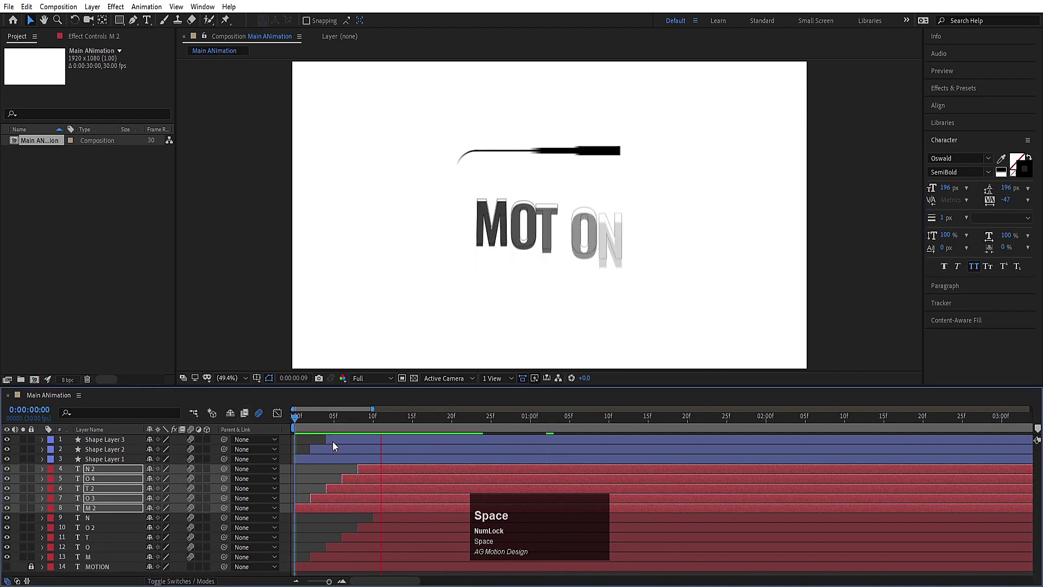
Step: Replay the full reveal and end the work area at 1 second 20 frames
click(352, 427)
key(space)
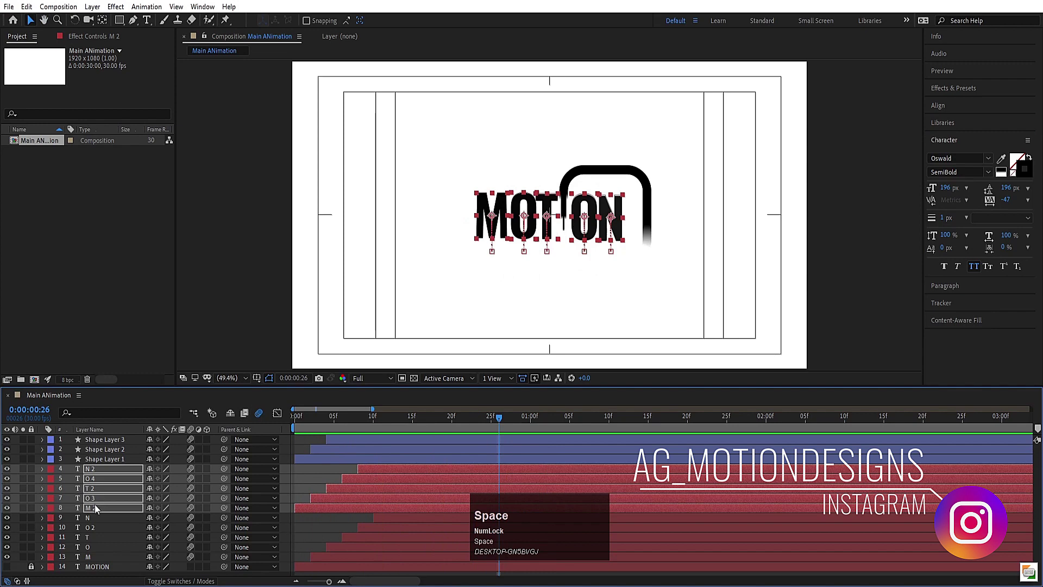
click(311, 435)
key(space)
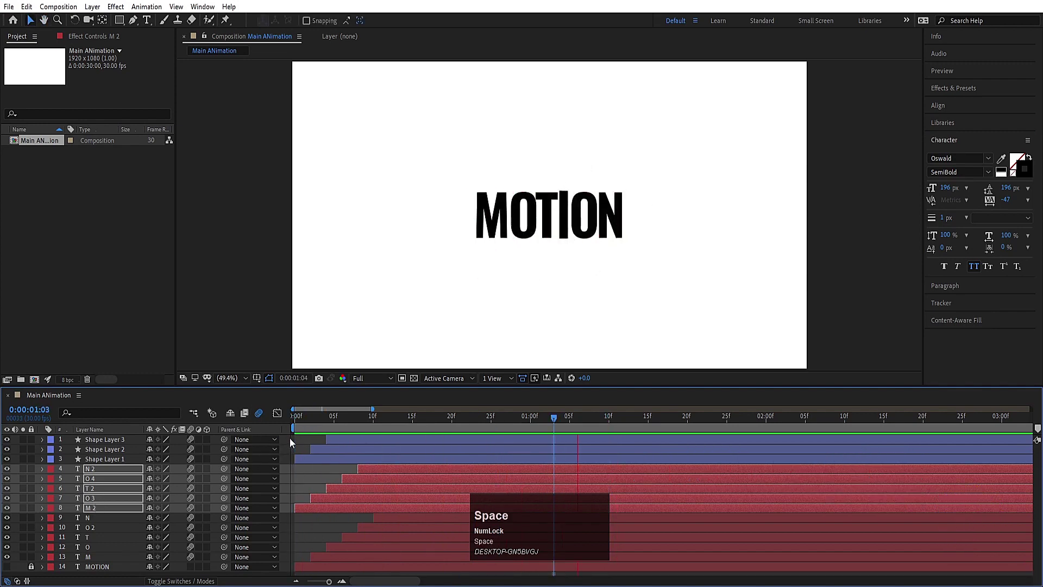
click(308, 444)
key(n)
key(space)
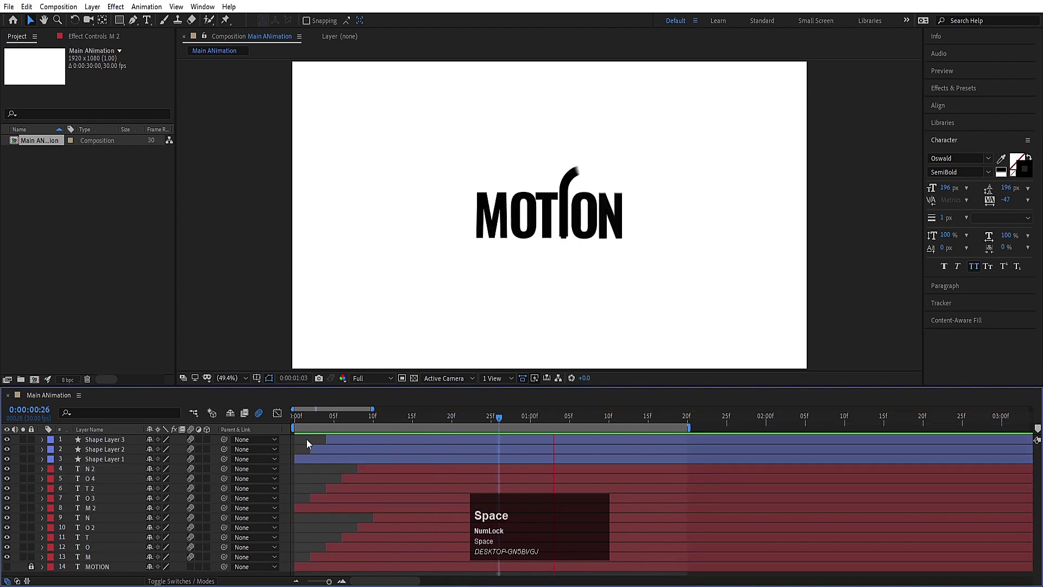
Step: Create a white solid background layer just above the locked MOTION layer and replay over it
key(u)
key(u)
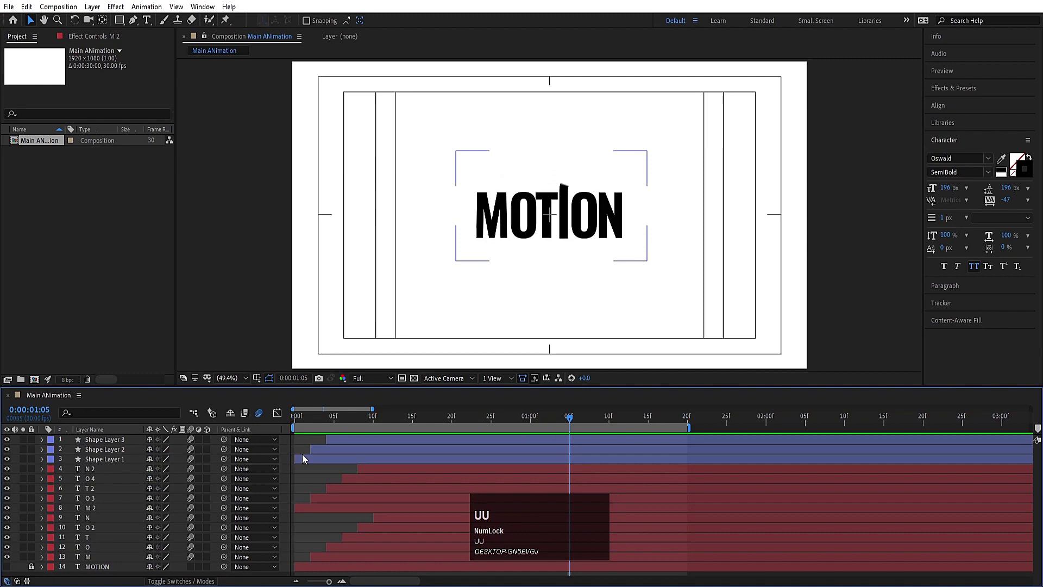
key(ctrl+y)
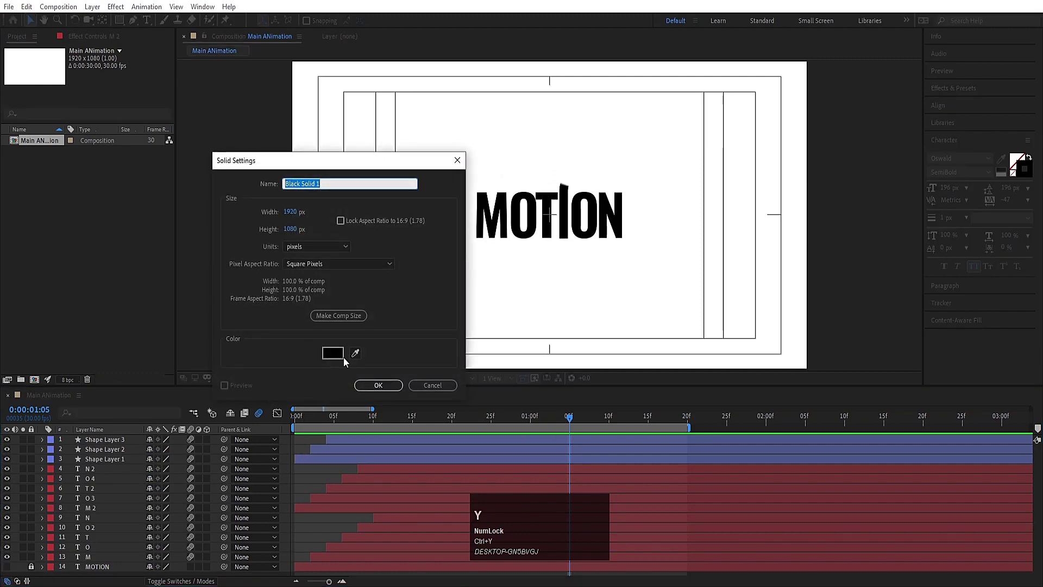
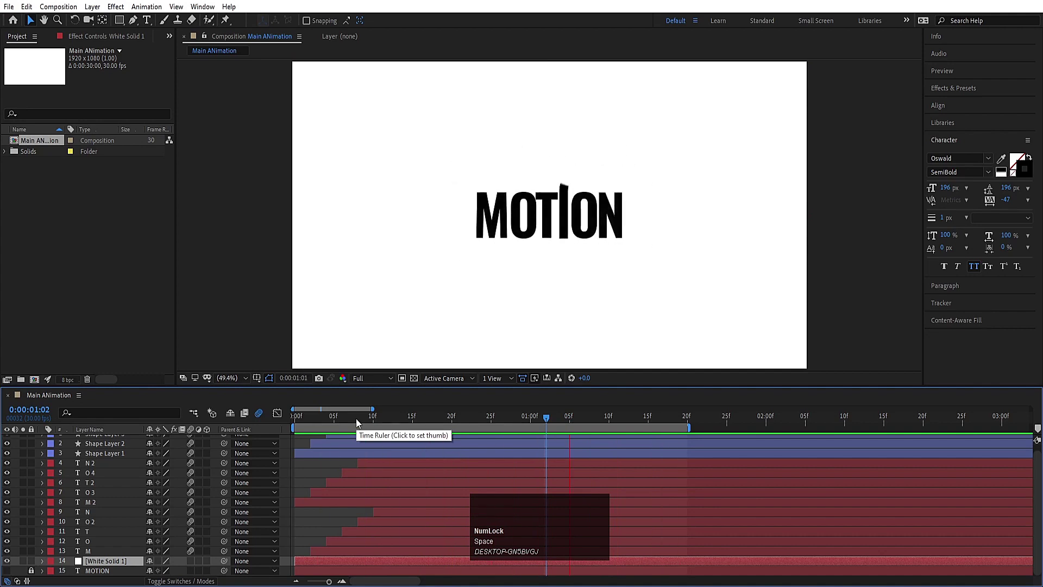
key(space)
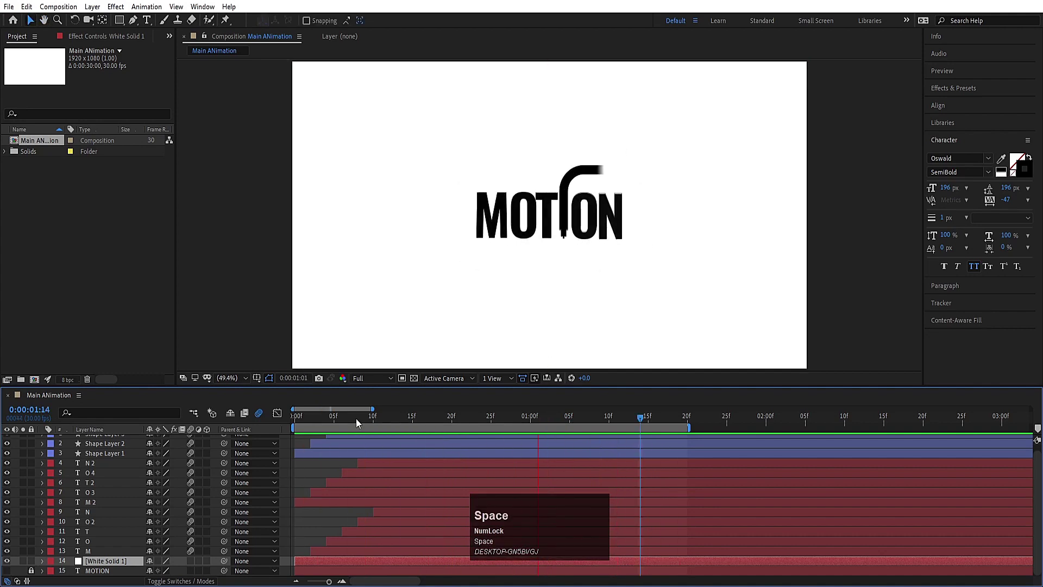
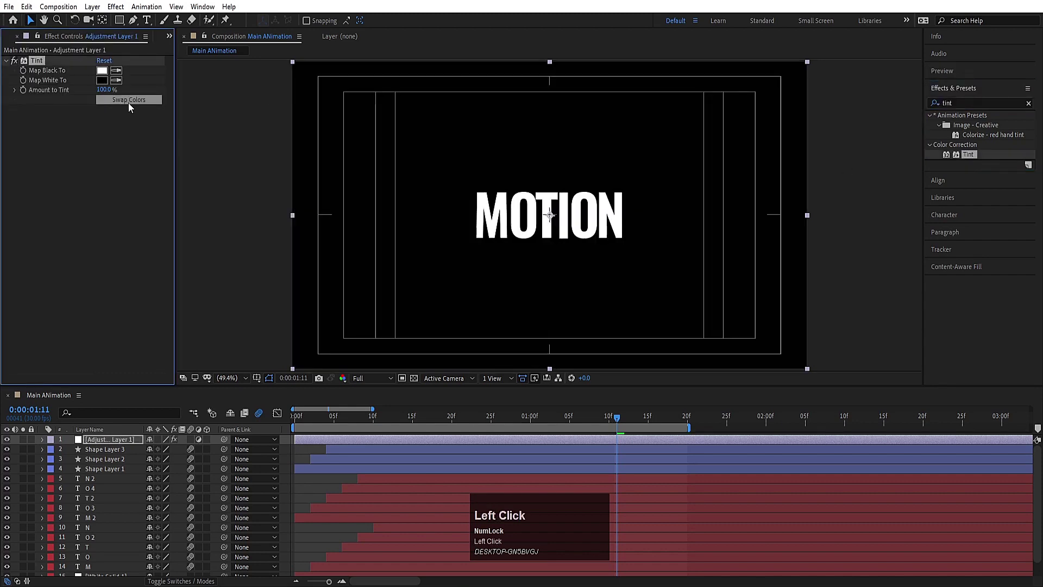
Step: Add an adjustment layer with a Tint mapping black to purple for purple letters on black
key(space)
key(space)
drag(104, 75, 273, 426)
key(space)
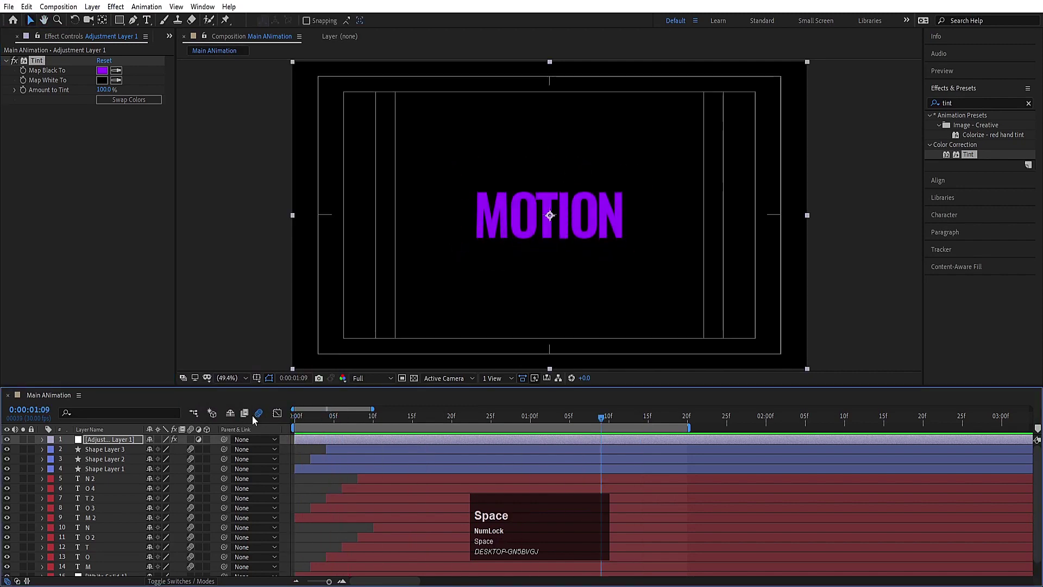
Step: Give the outlined letter copies N 2 through M 2 a 2 px stroke
click(106, 485)
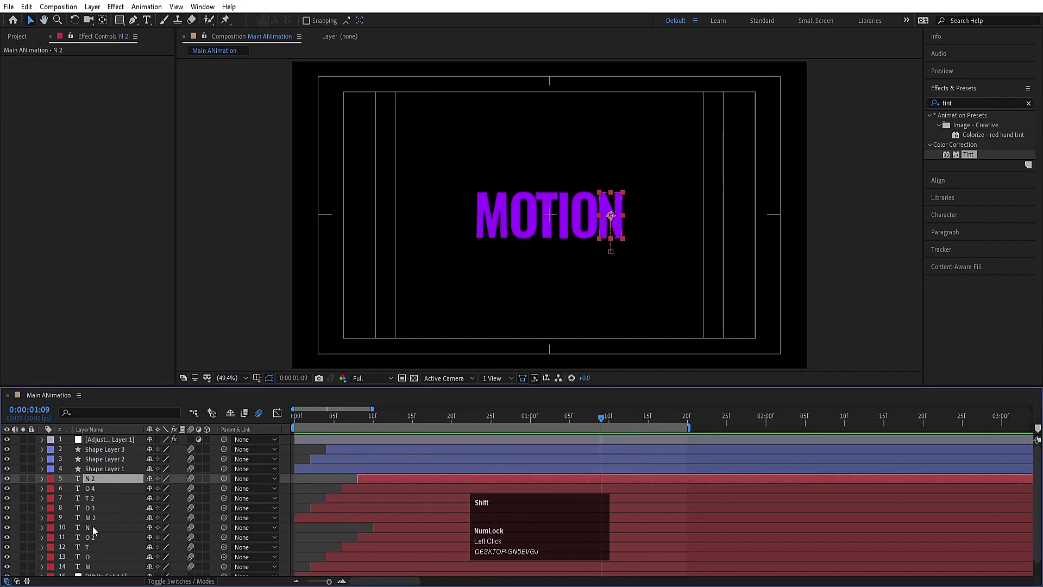
click(94, 531)
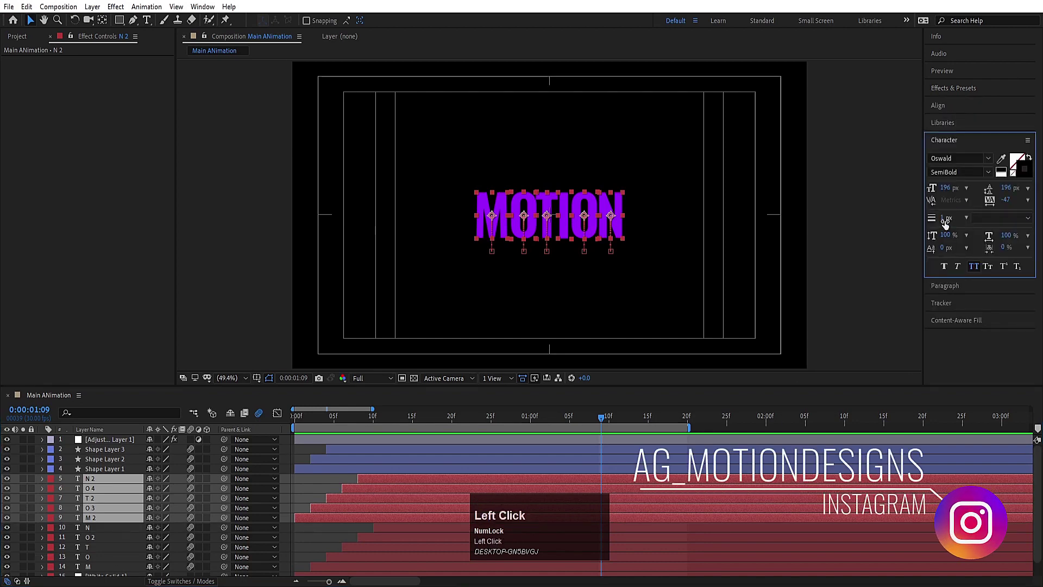
key(Return)
click(332, 427)
key(space)
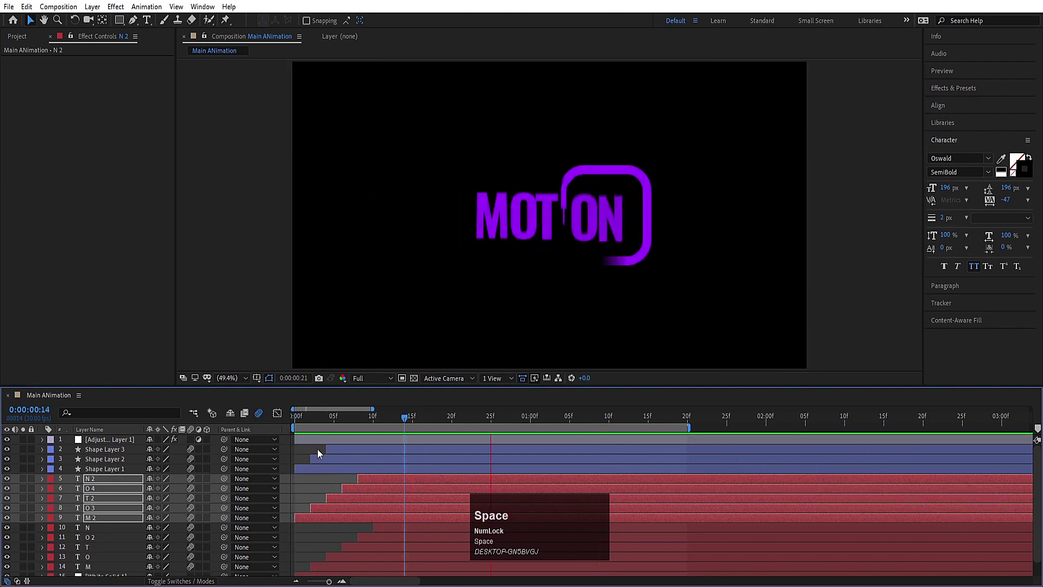
Step: Switch off Adjustment Layer 1 and replay the reveal as black letters on white
click(308, 458)
key(space)
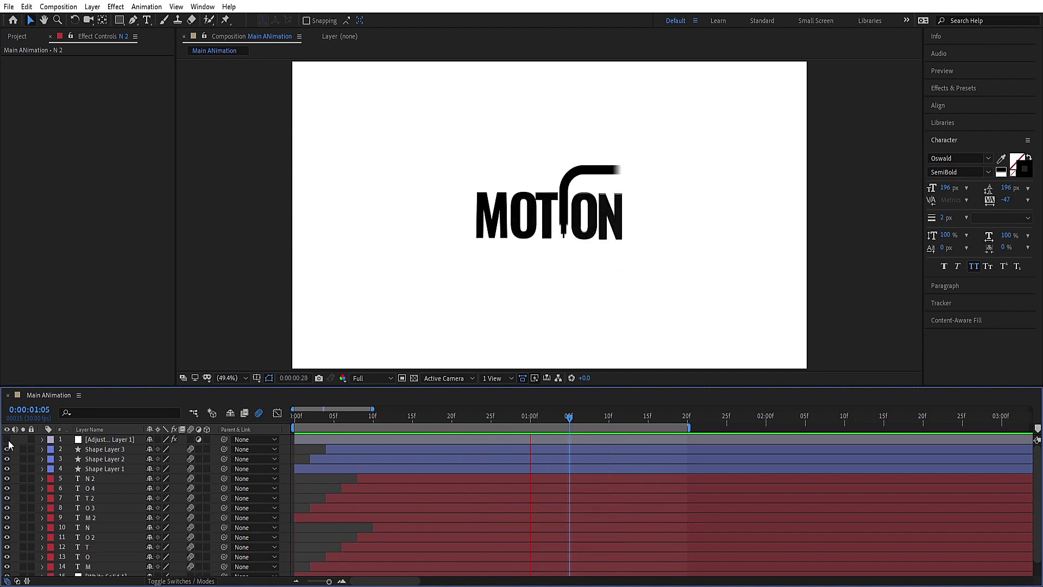
key(space)
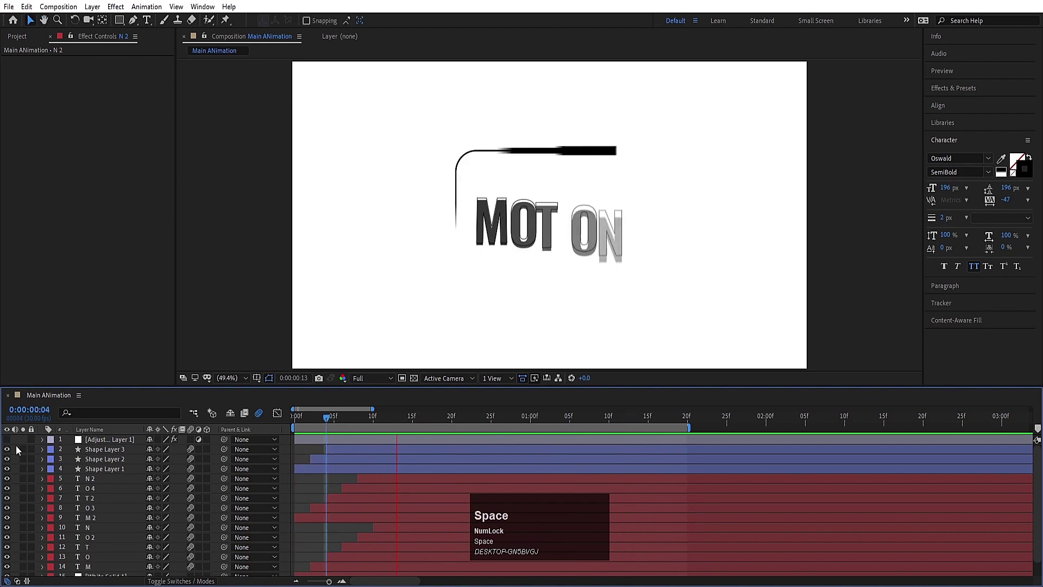